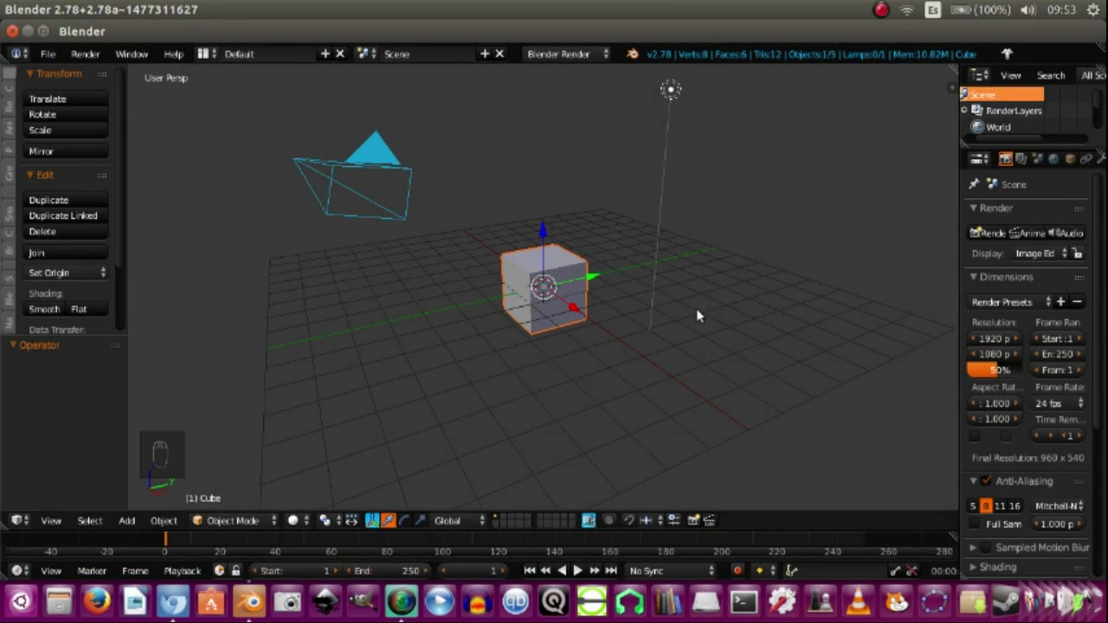
Delete the default cube from the scene.
{"action": "key", "text": "x"}
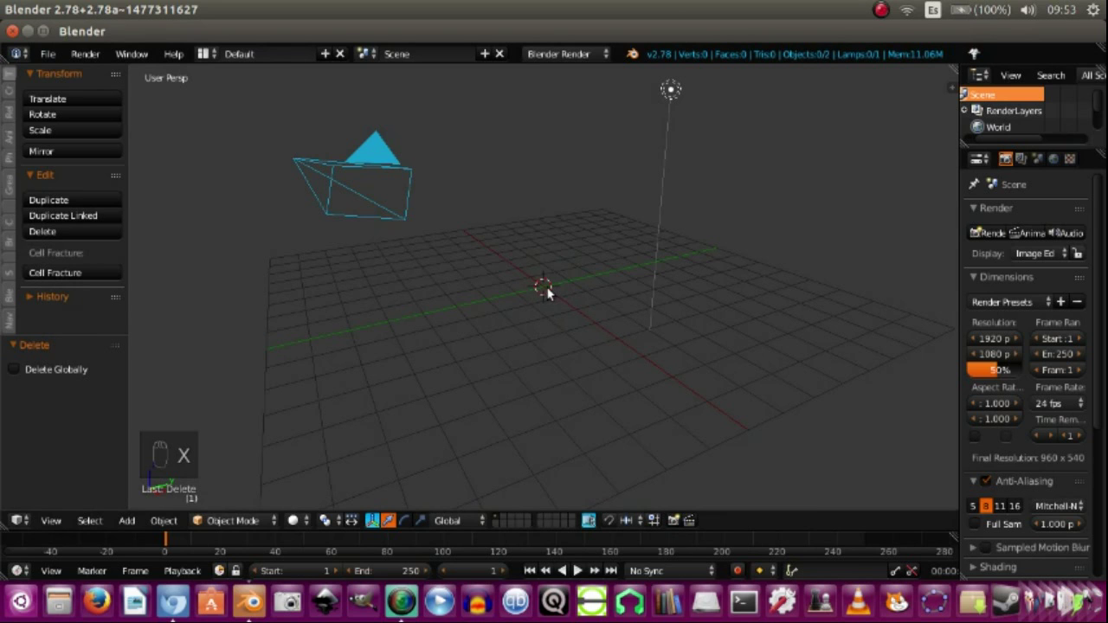
Add the sphere, duplicate it with Shift+D, and give the copy a red 'gorria' material in Edit Mode.
{"action": "key", "text": "shift+a"}
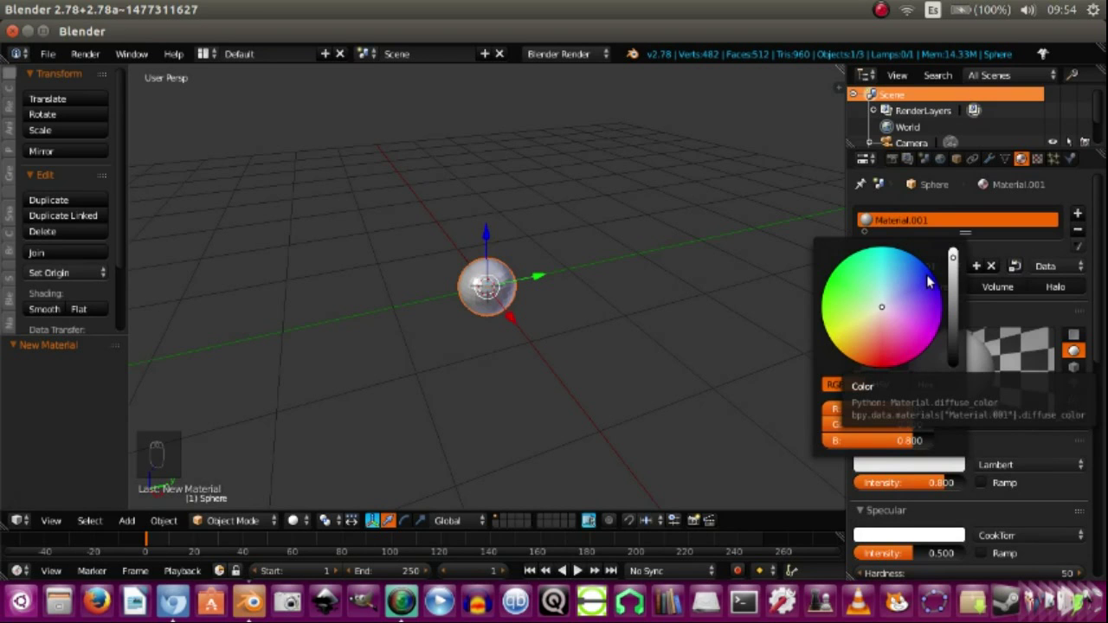
{"action": "key", "text": "shift+d"}
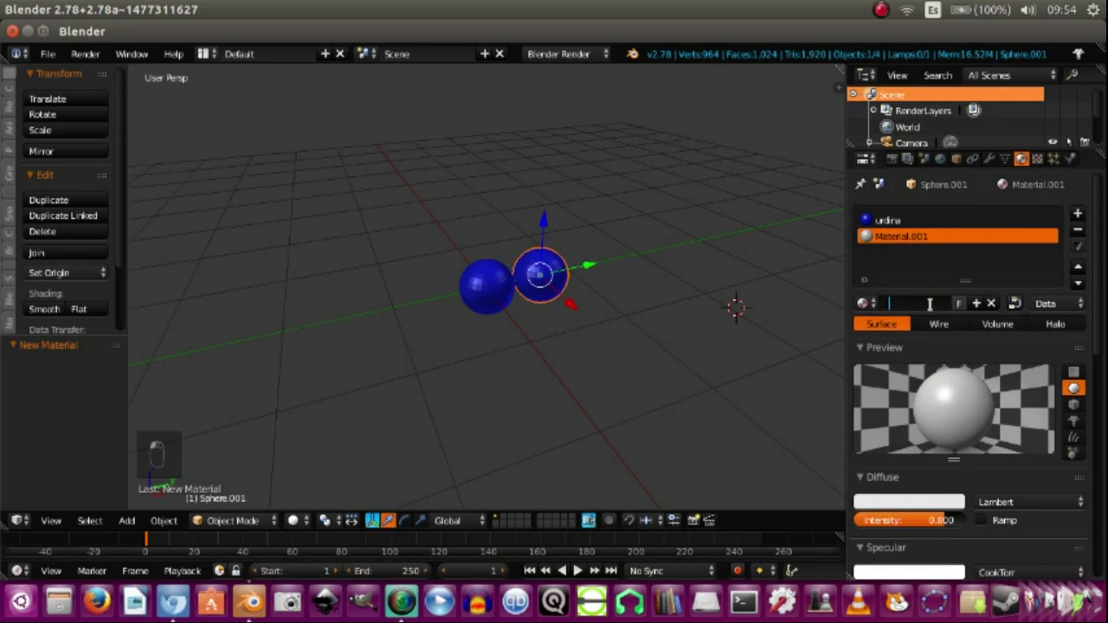
{"action": "key", "text": "r"}
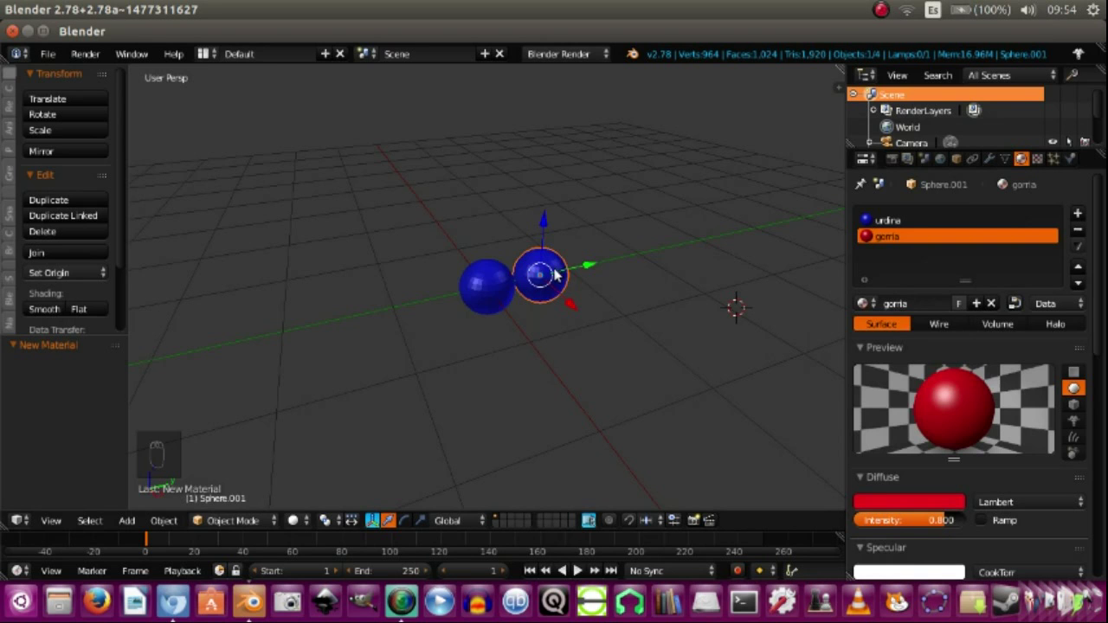
{"action": "key", "text": "Tab"}
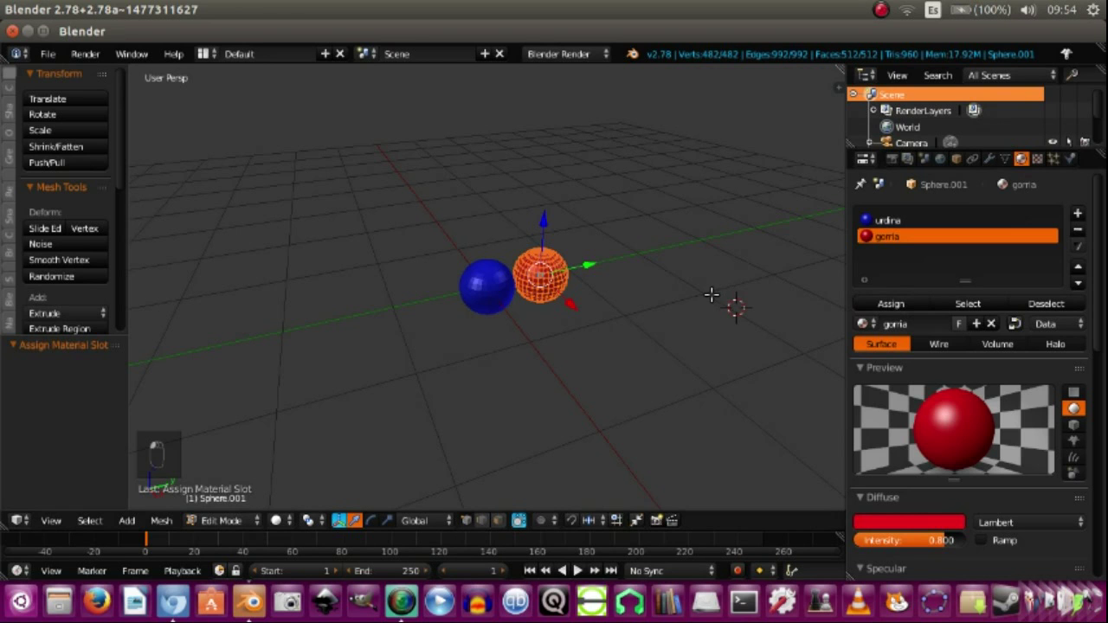
Duplicate the lower blue sphere beside the top red one to complete the 2×2 nucleus.
{"action": "key", "text": "Tab"}
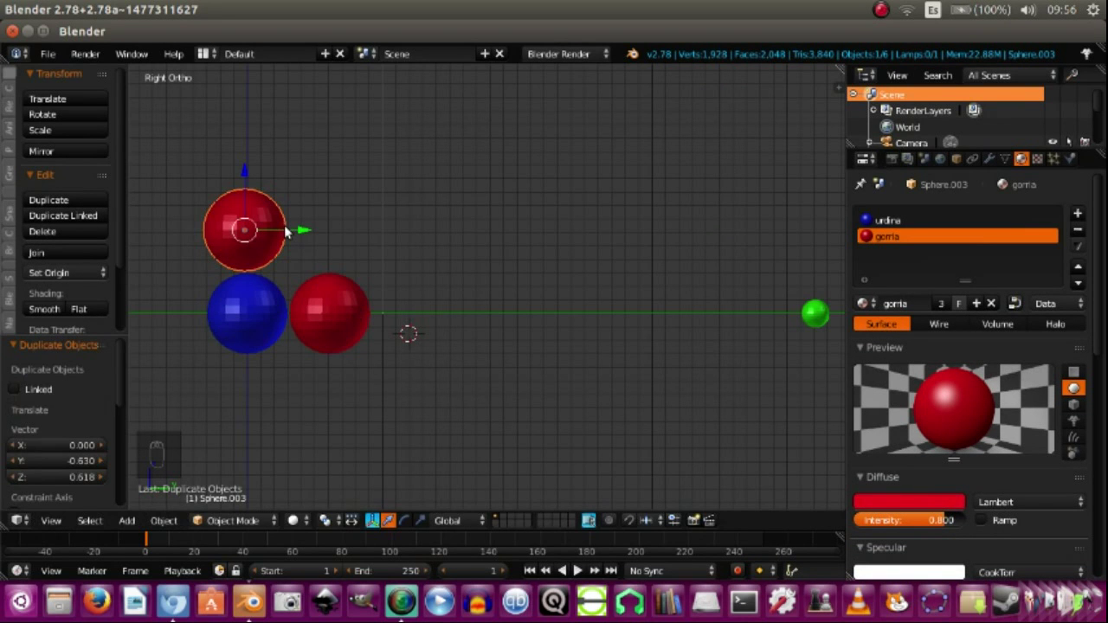
{"action": "right_click", "coordinate": [269, 323]}
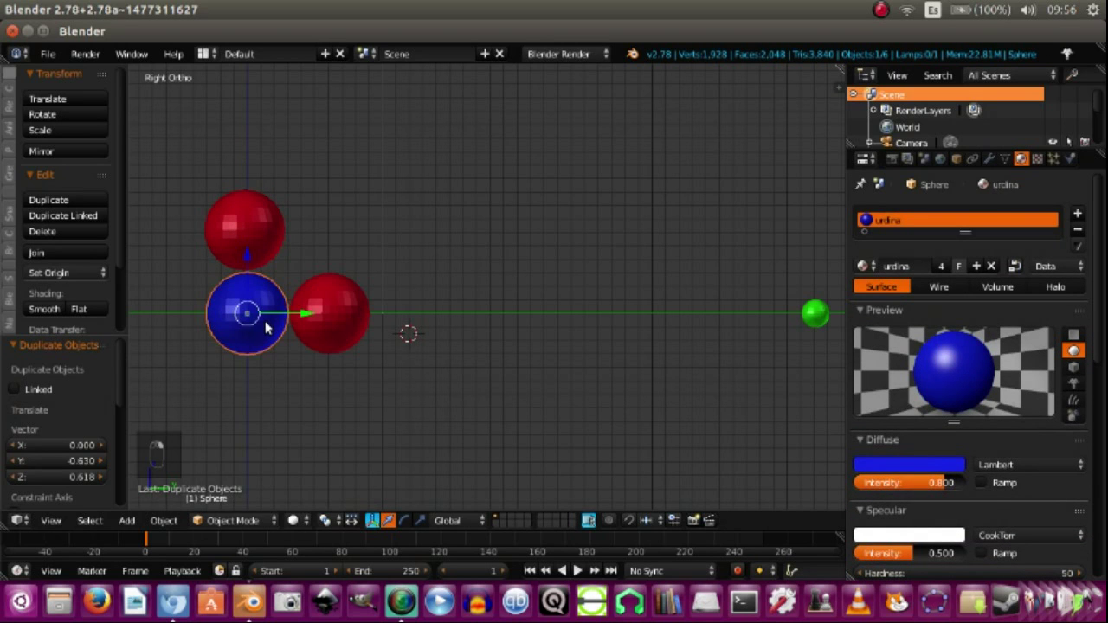
{"action": "key", "text": "shift+d"}
{"action": "left_click_drag", "start_coordinate": [277, 319], "coordinate": [349, 255]}
{"action": "left_click", "coordinate": [350, 252]}
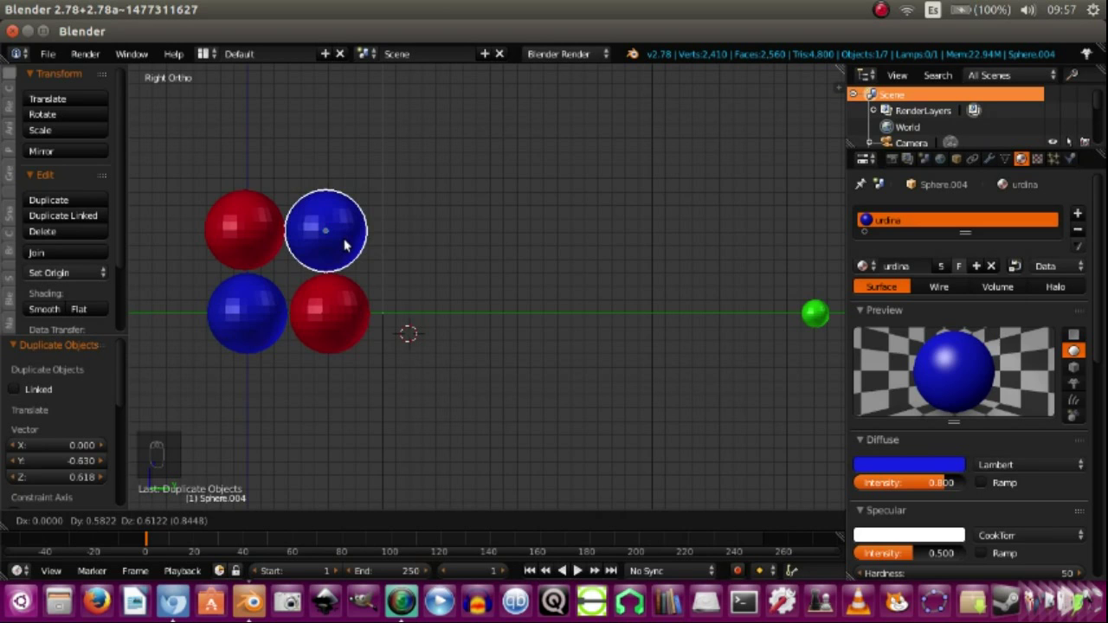
Duplicate the green electron to the other side and add a Bezier circle.
{"action": "right_click", "coordinate": [622, 296]}
{"action": "key", "text": "shift+d"}
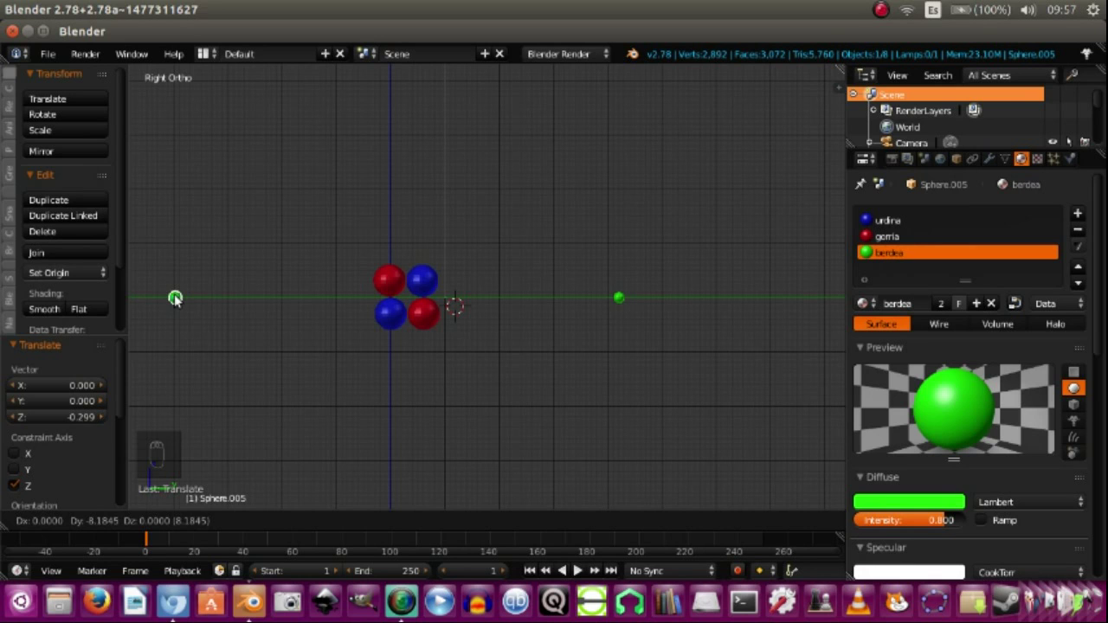
{"action": "left_click_drag", "start_coordinate": [173, 296], "coordinate": [189, 295]}
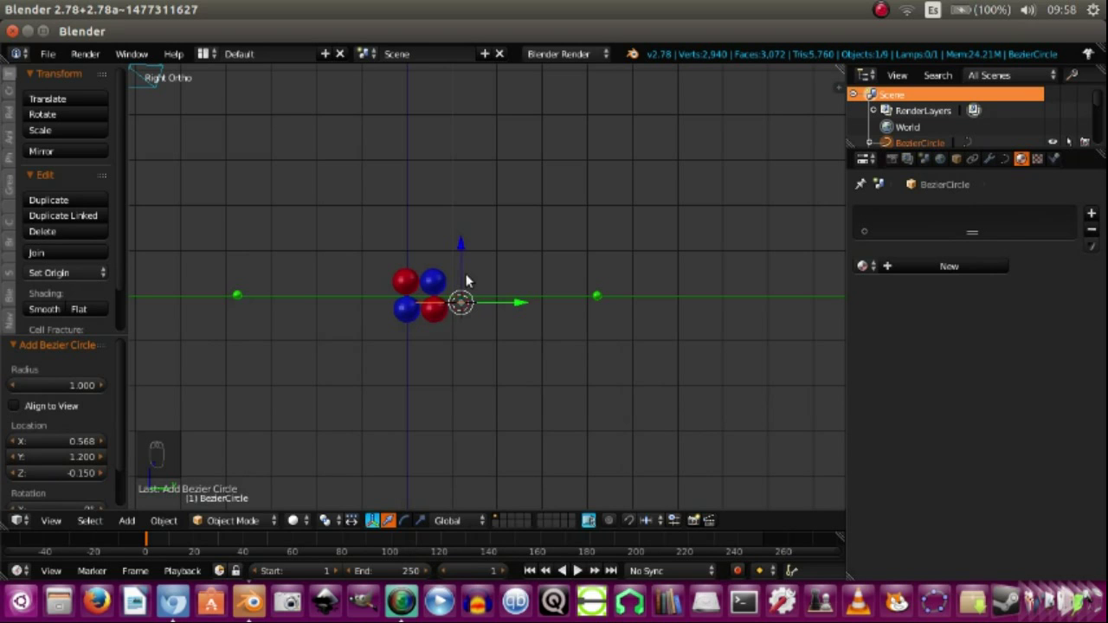
Shrink the Bezier circle in top view to the size of the electron orbit.
{"action": "key", "text": "s"}
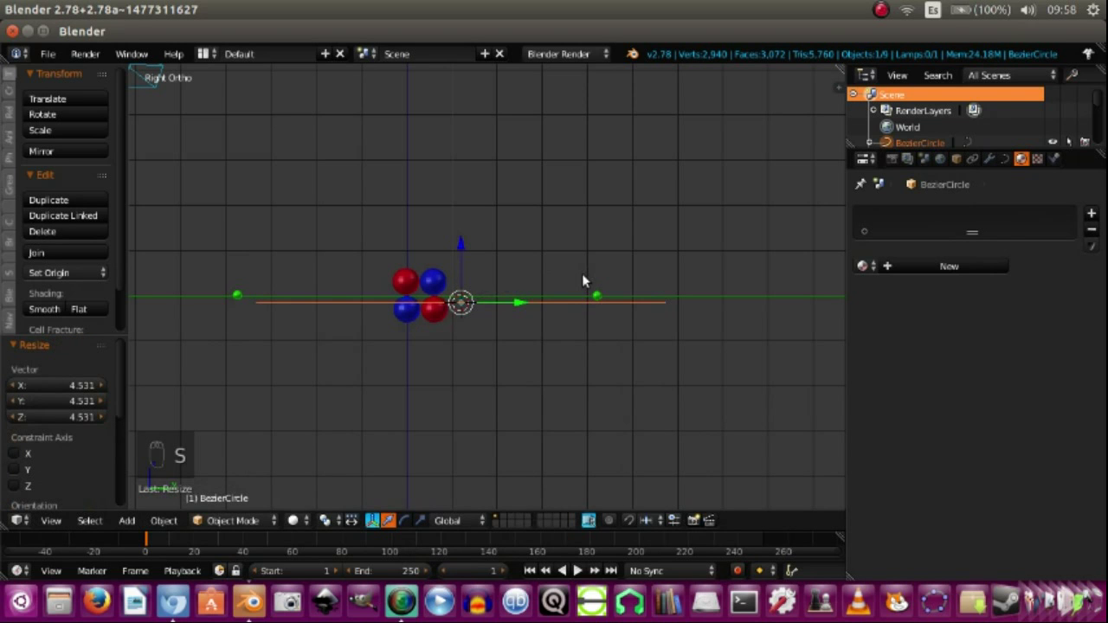
{"action": "key", "text": "KP_7"}
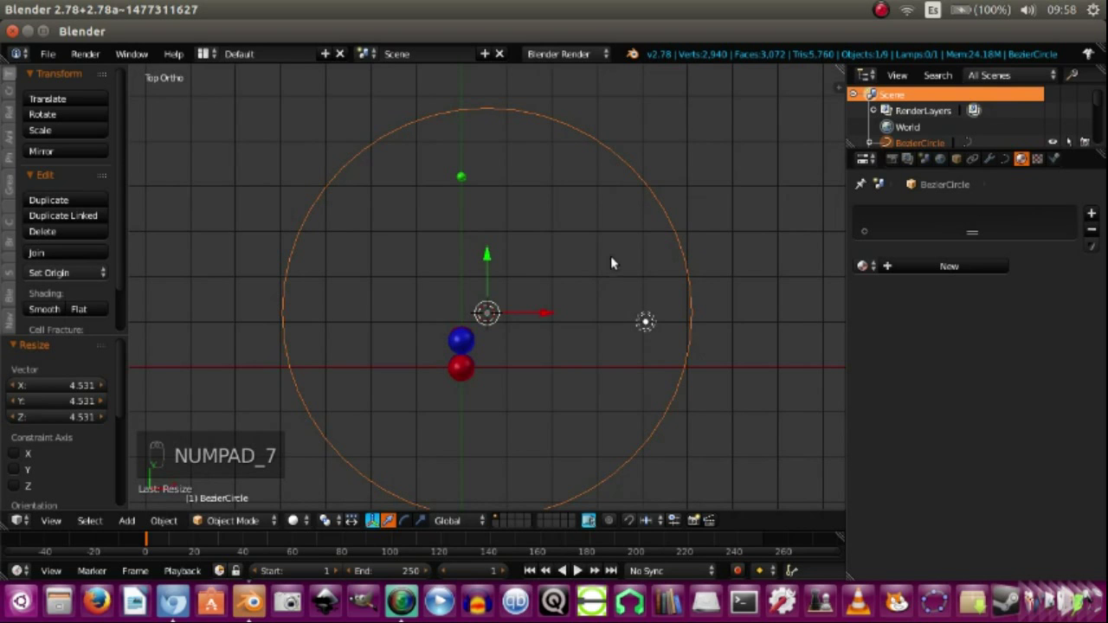
{"action": "key", "text": "s"}
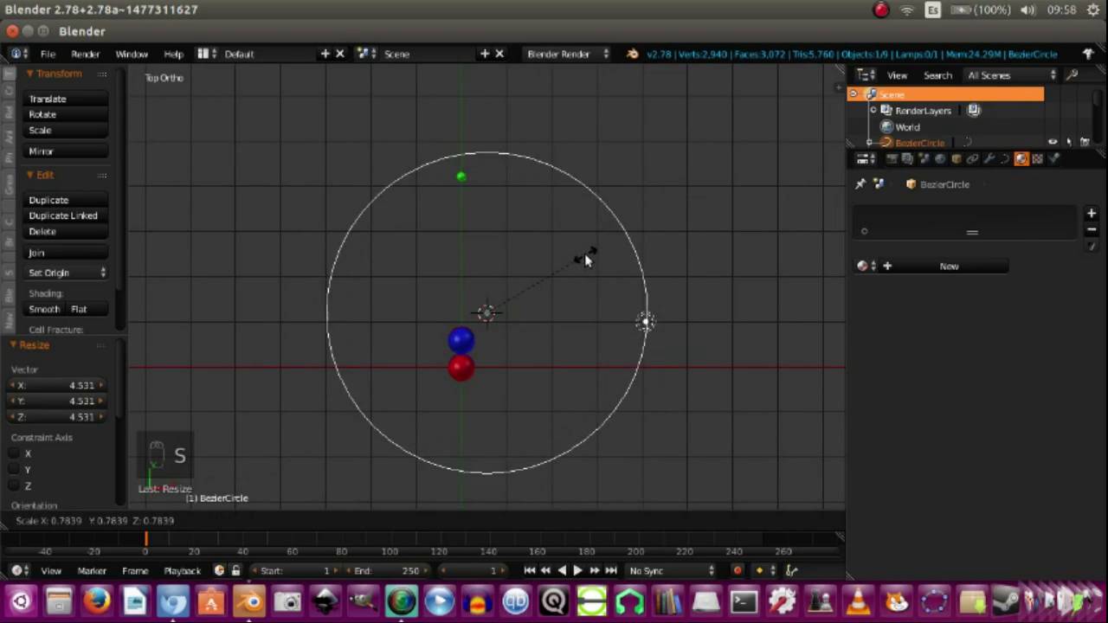
{"action": "left_click_drag", "start_coordinate": [491, 258], "coordinate": [541, 359]}
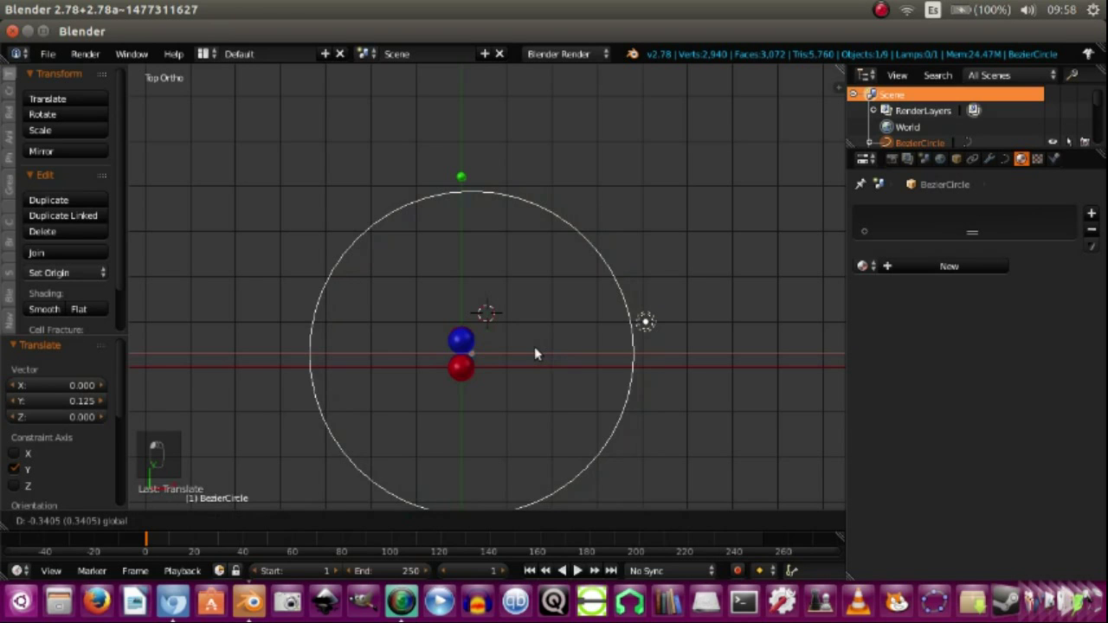
Shift the circle along Y to meet the electron and move the green electron onto it.
{"action": "left_click_drag", "start_coordinate": [464, 178], "coordinate": [465, 131]}
{"action": "left_click_drag", "start_coordinate": [464, 131], "coordinate": [617, 201]}
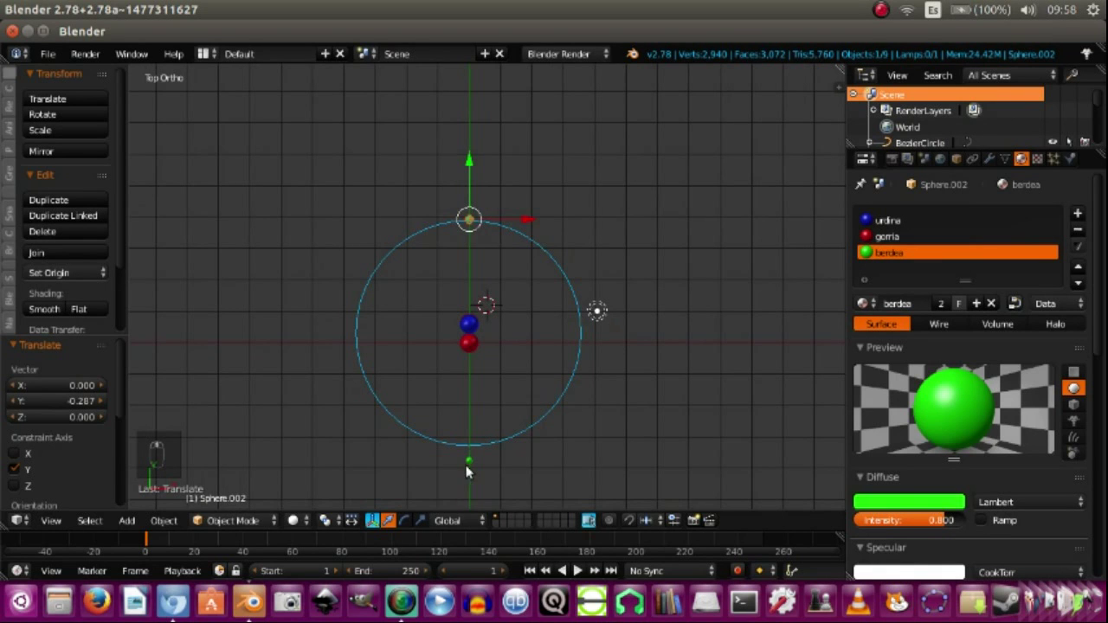
{"action": "left_click_drag", "start_coordinate": [471, 438], "coordinate": [473, 423]}
Orbit the view to see the orbit ring obliquely.
{"action": "middle_click", "coordinate": [473, 423]}
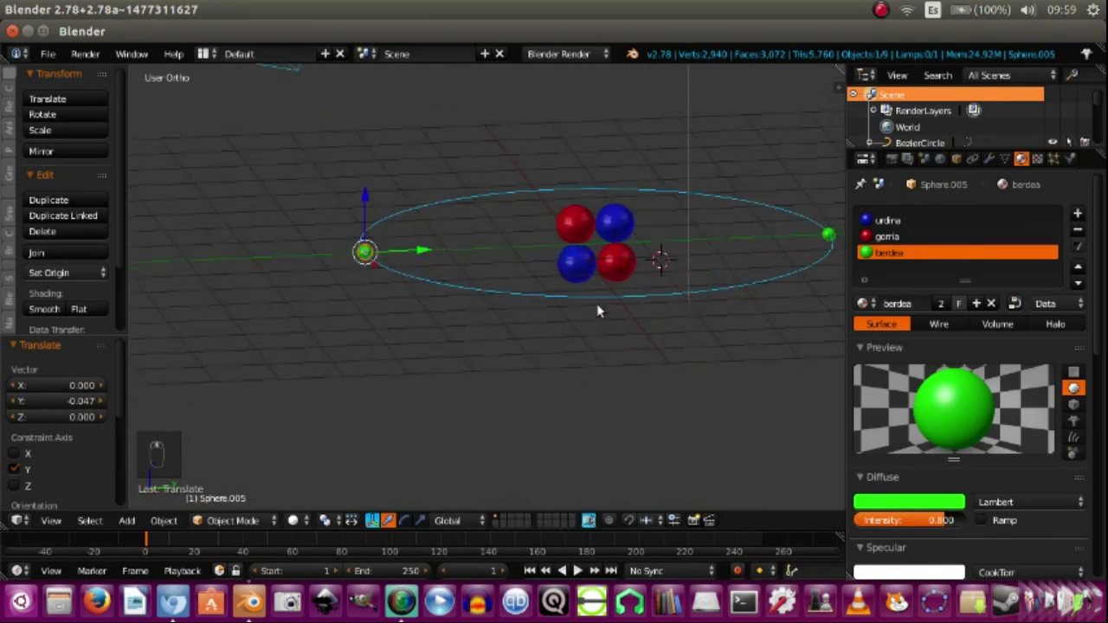
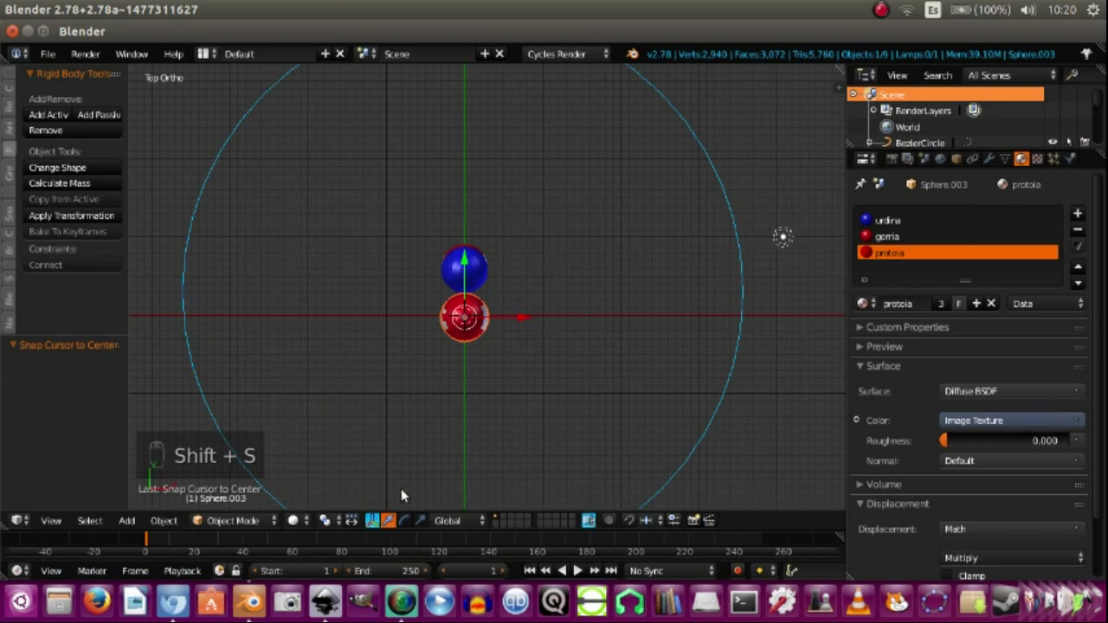
Add a plane under the atom and start sizing it from the side view.
{"action": "key", "text": "shift+a"}
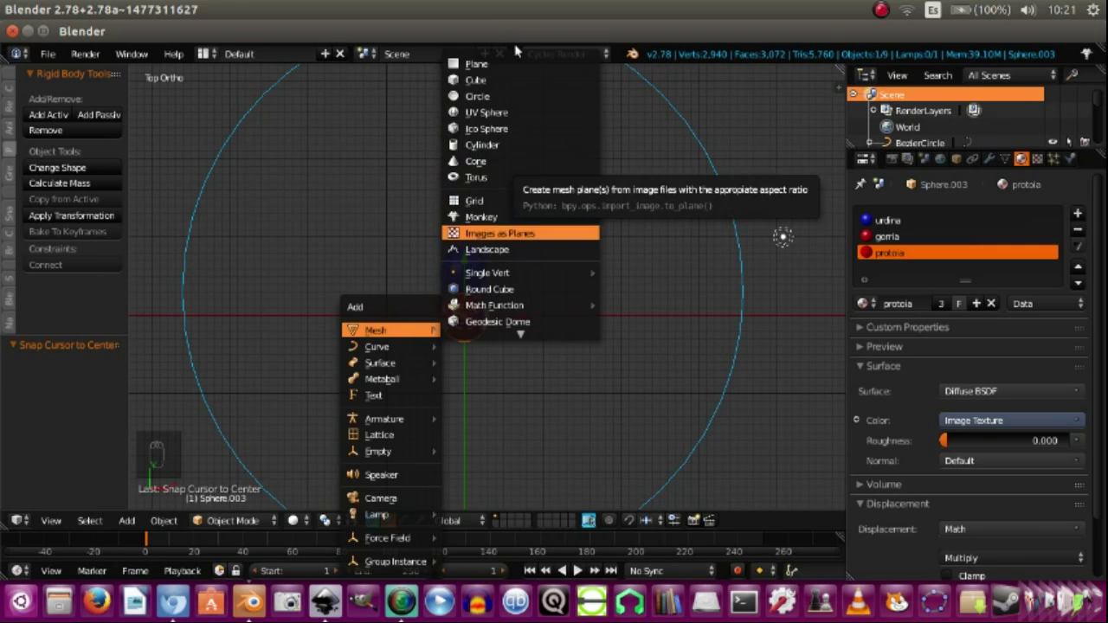
{"action": "key", "text": "s"}
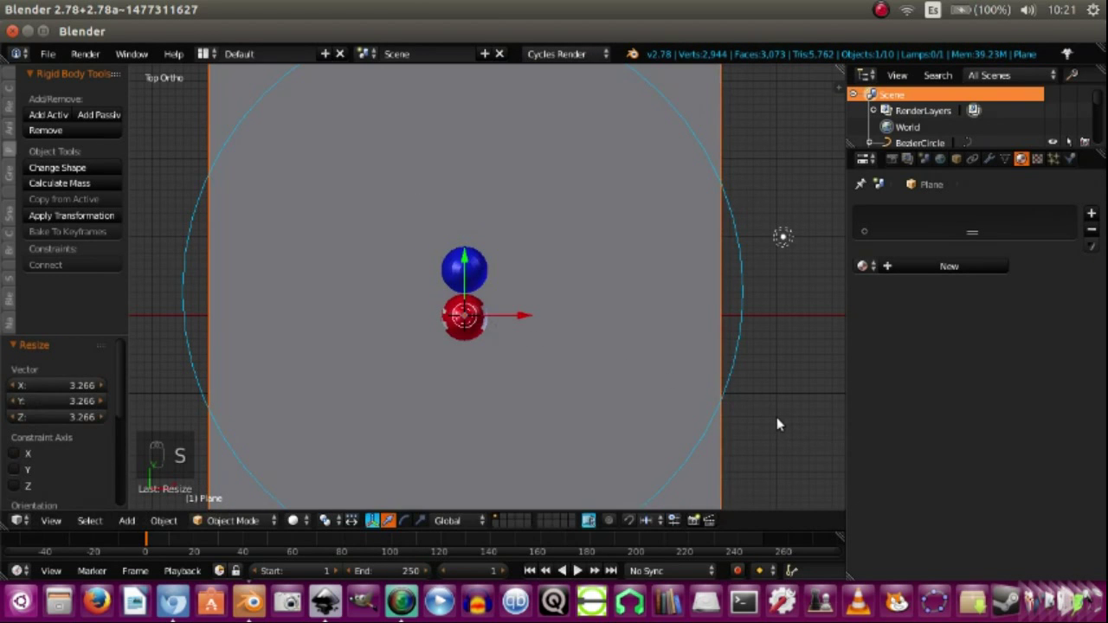
{"action": "key", "text": "KP_3"}
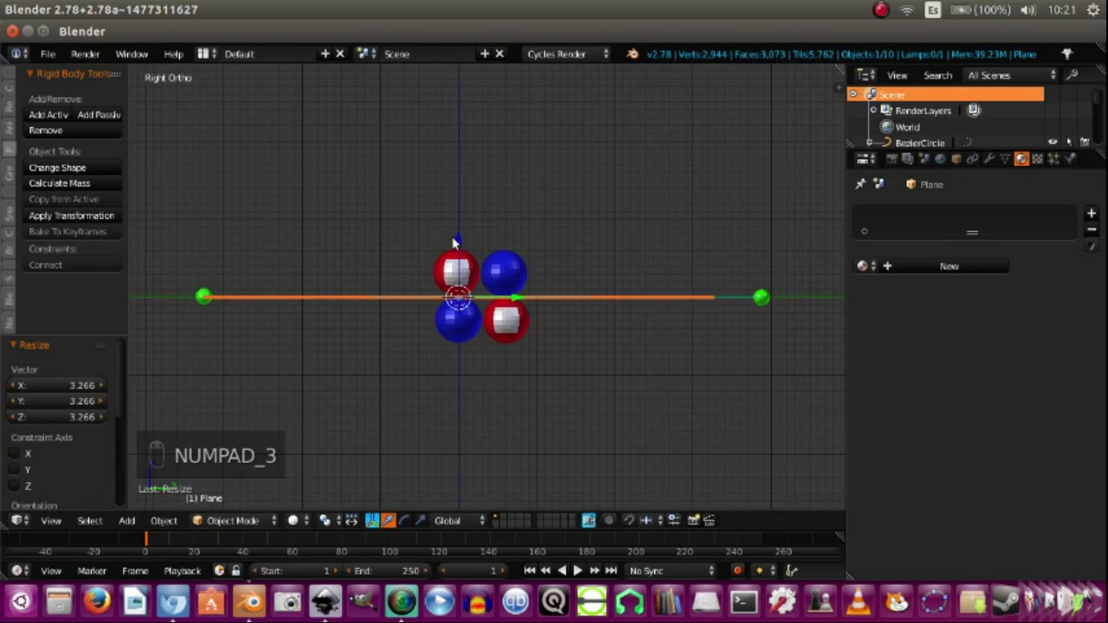
{"action": "left_click_drag", "start_coordinate": [476, 347], "coordinate": [469, 362]}
{"action": "left_click", "coordinate": [469, 362]}
Lower the plane below the nucleus and enlarge it into a wide floor.
{"action": "key", "text": "s"}
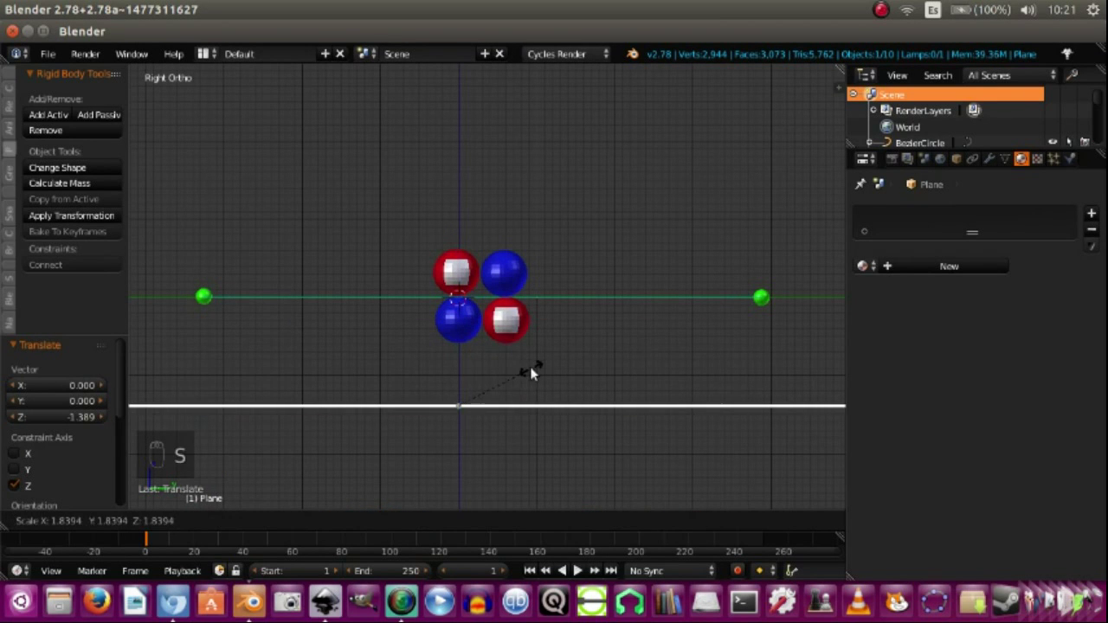
{"action": "left_click", "coordinate": [549, 331]}
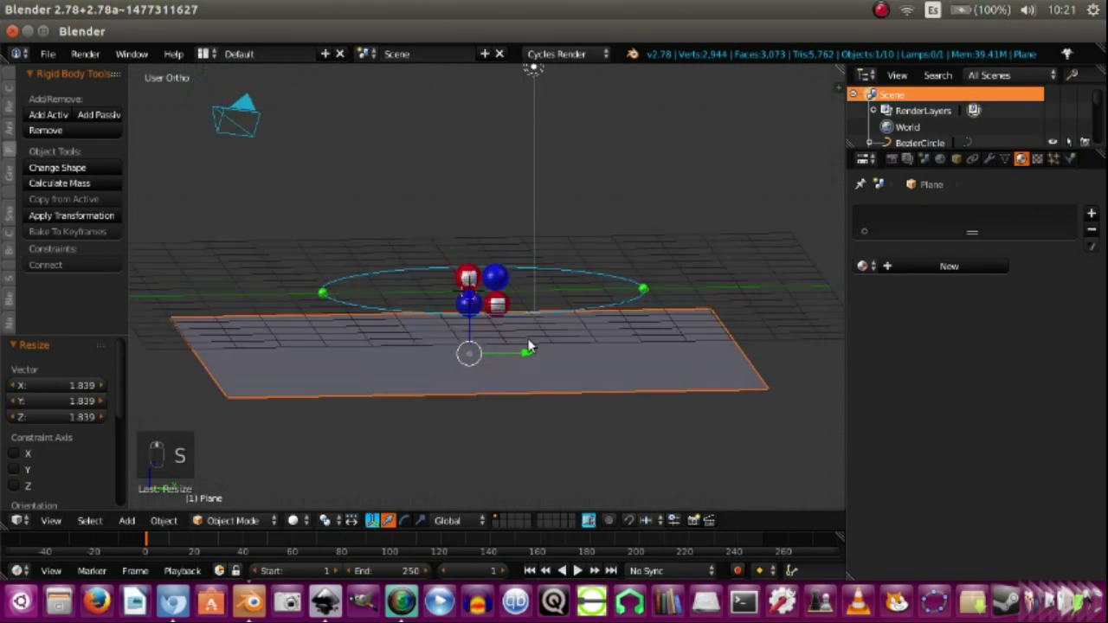
{"action": "left_click_drag", "start_coordinate": [544, 350], "coordinate": [501, 308]}
Deselect everything and select a nucleus sphere for the physics settings.
{"action": "key", "text": "a"}
{"action": "right_click", "coordinate": [540, 308]}
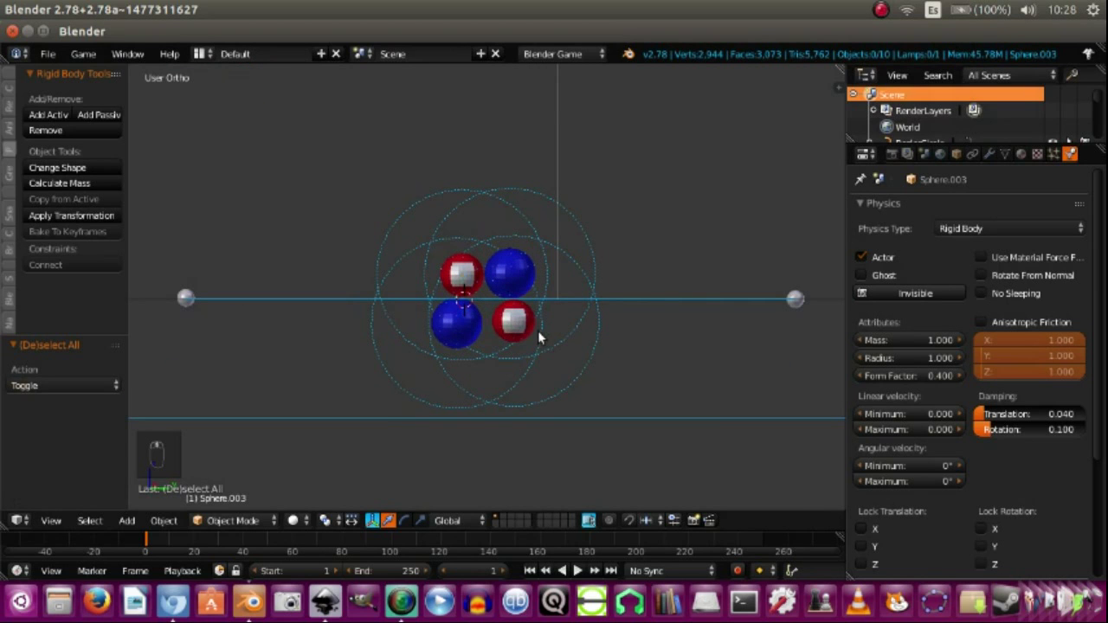
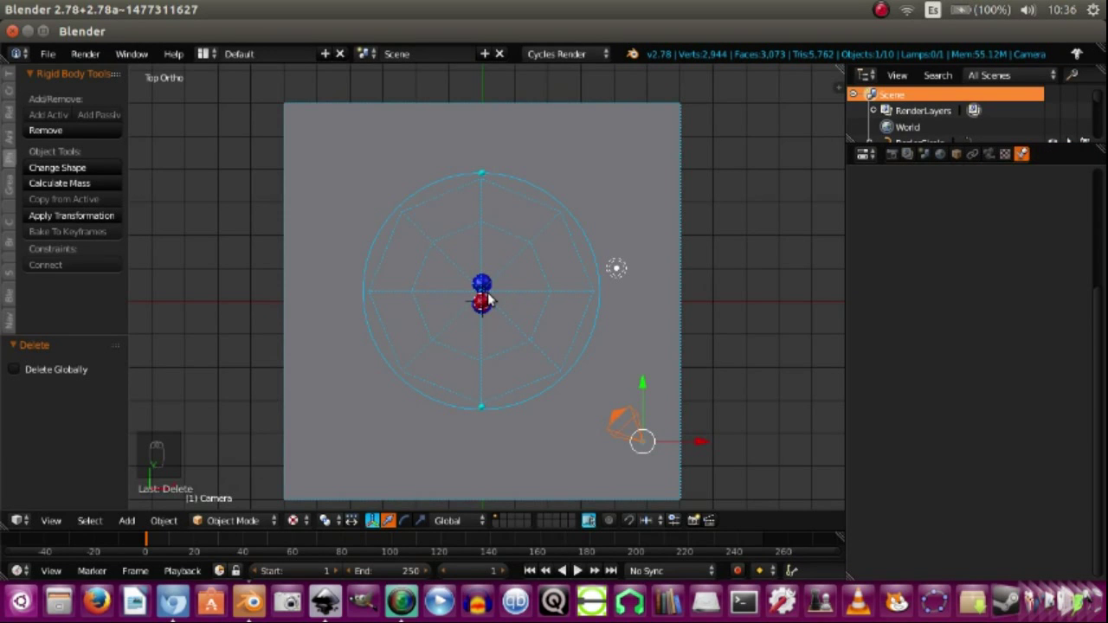
Snap the cursor to centre, add a Bezier circle scaled to about 5.36 around the atom, and view it from the side.
{"action": "key", "text": "shift+s"}
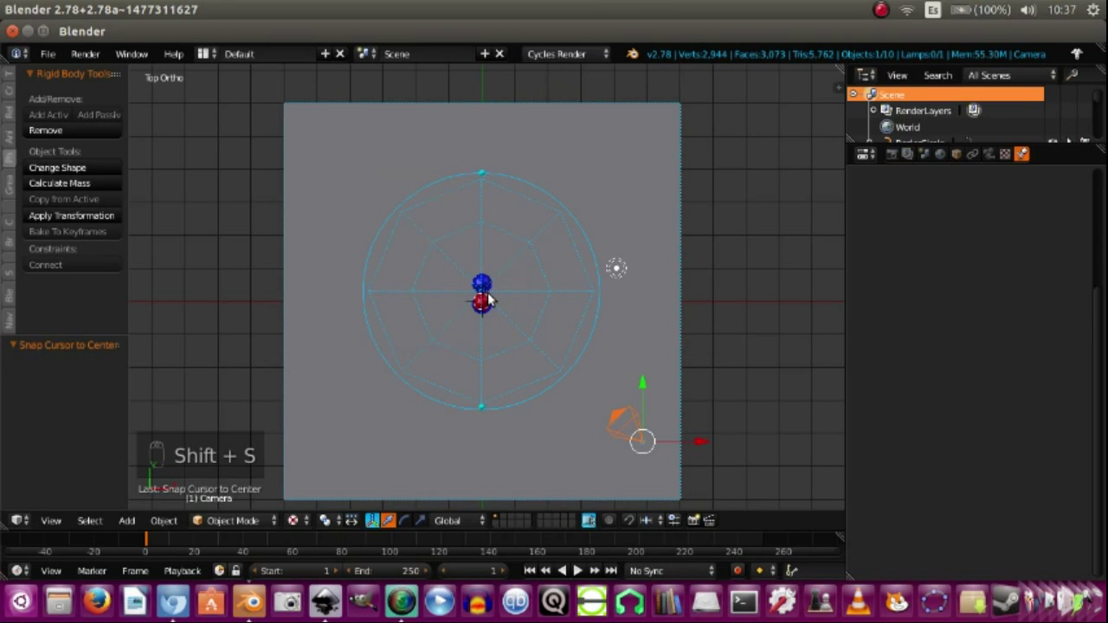
{"action": "key", "text": "shift+a"}
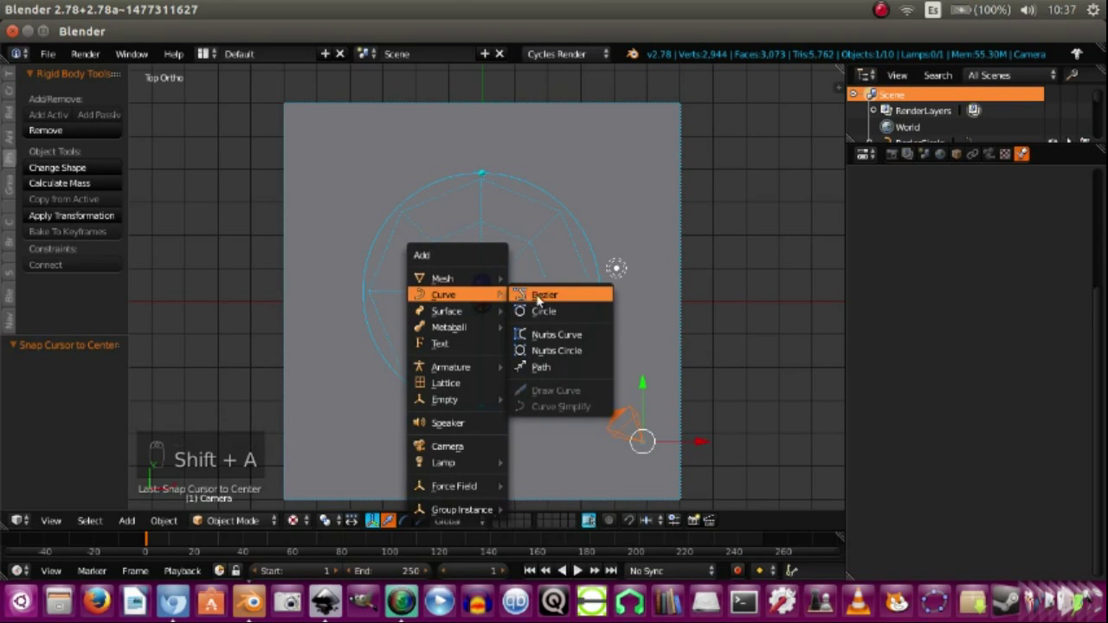
{"action": "key", "text": "s"}
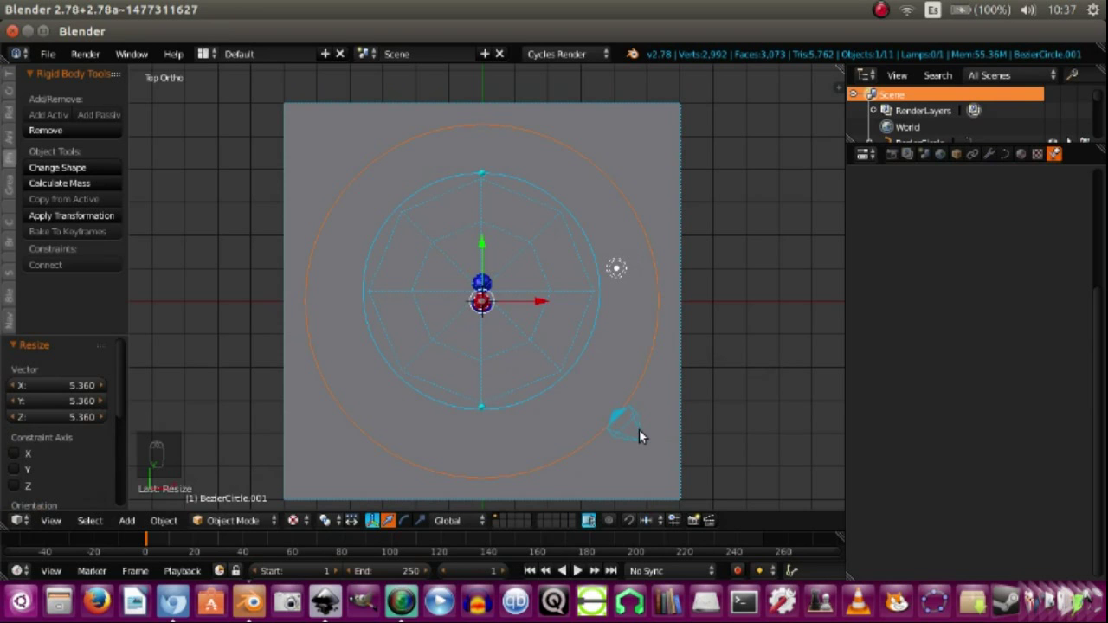
{"action": "key", "text": "KP_3"}
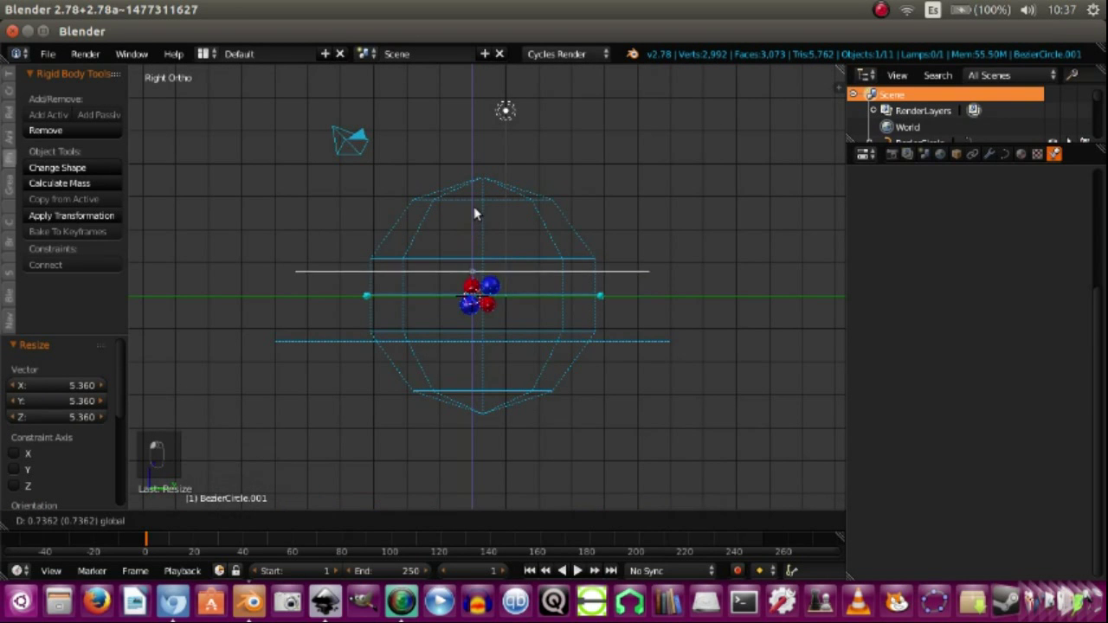
Move the camera out to the raised circle's edge and match its height in side view.
{"action": "left_click_drag", "start_coordinate": [491, 120], "coordinate": [495, 494]}
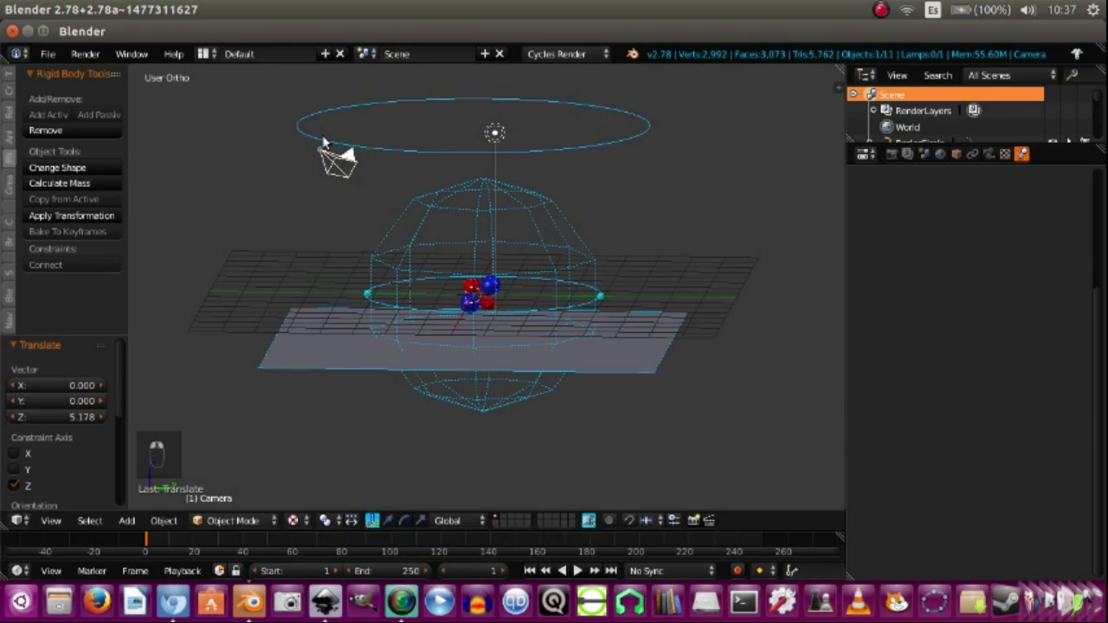
{"action": "right_click", "coordinate": [326, 128]}
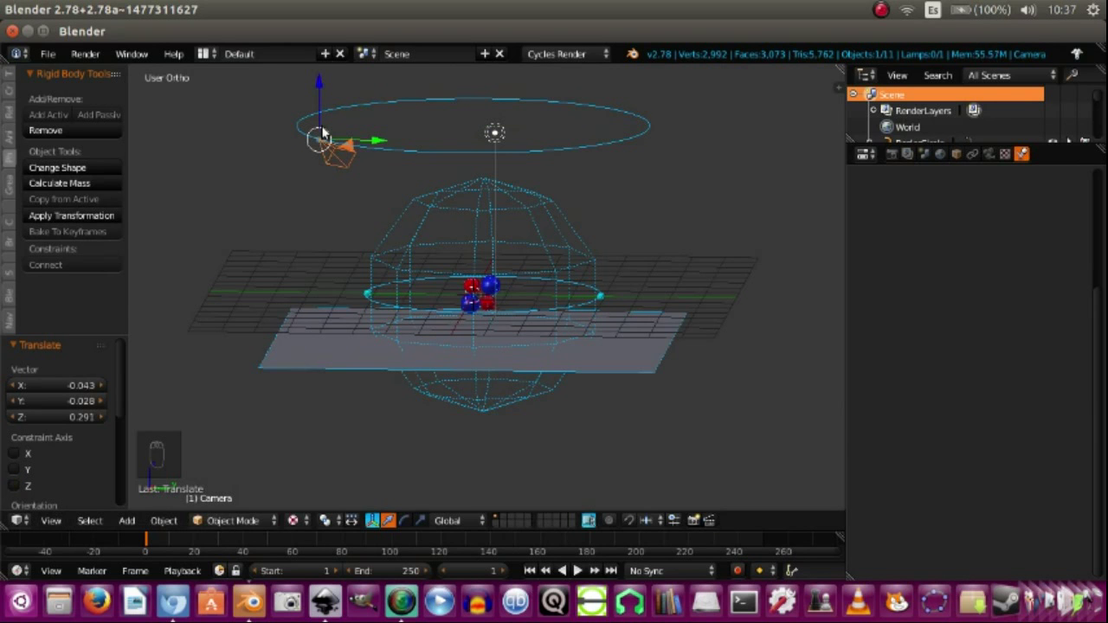
{"action": "key", "text": "KP_7"}
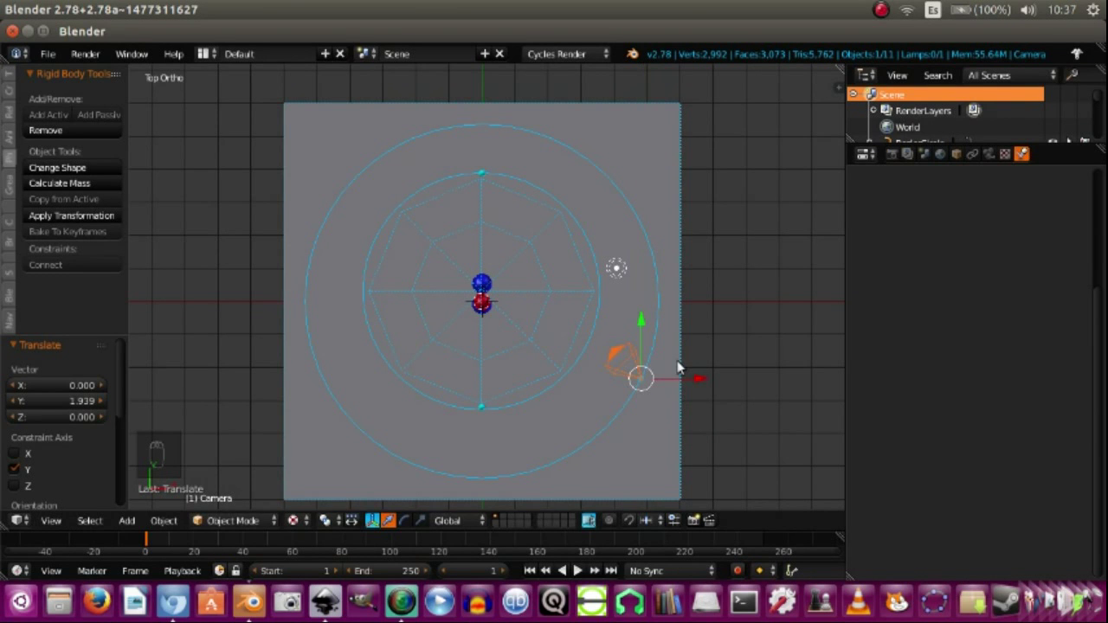
{"action": "key", "text": "KP_3"}
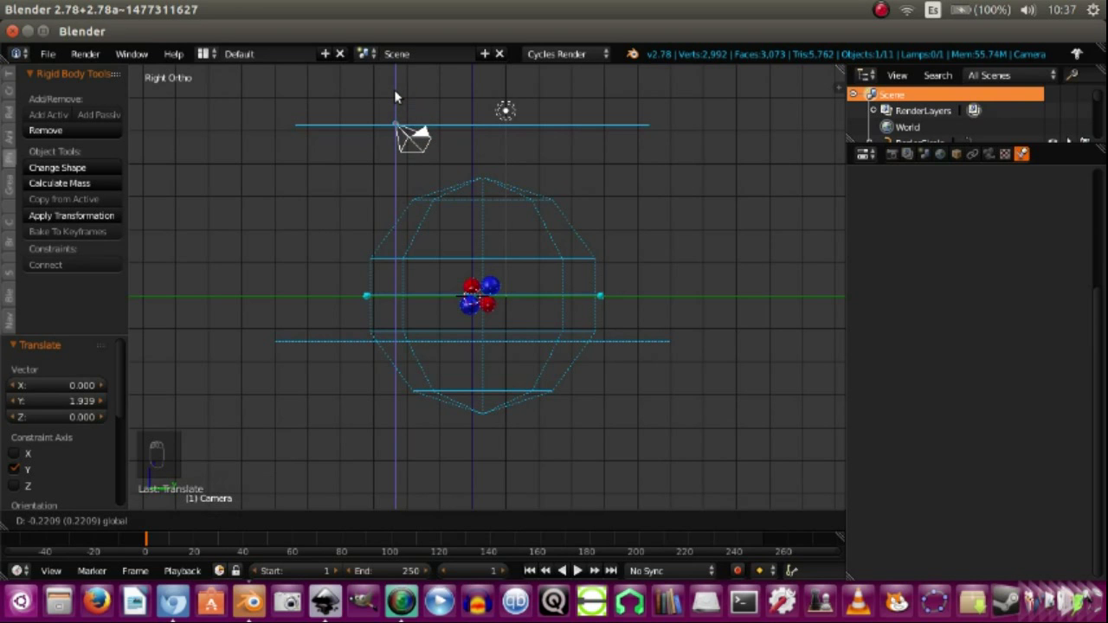
{"action": "key", "text": "KP_7"}
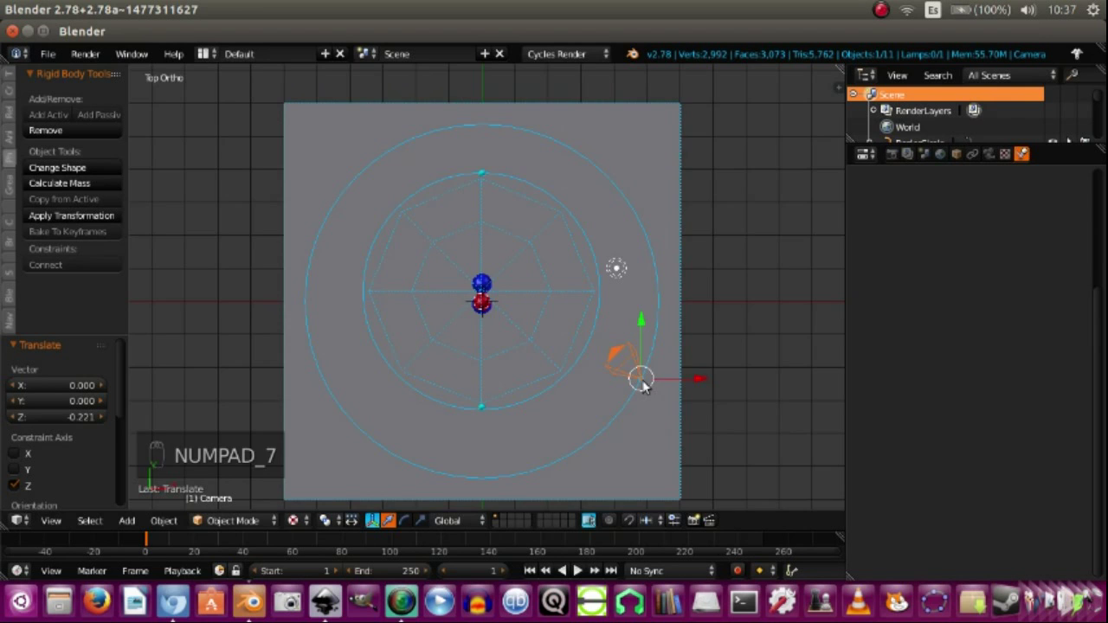
{"action": "key", "text": "KP_3"}
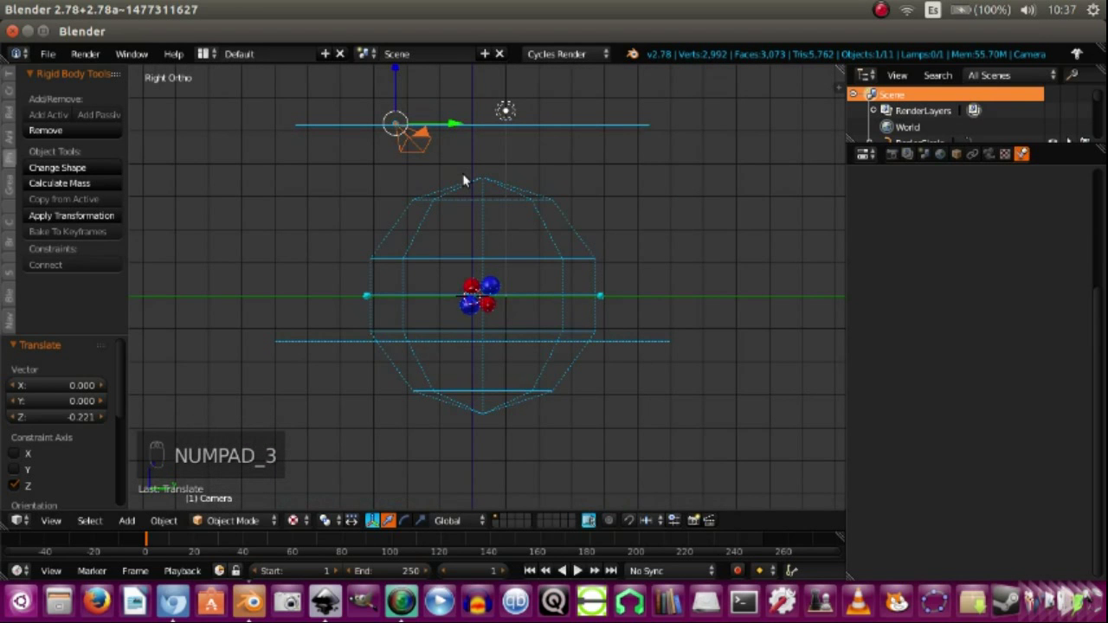
Check the framing through the camera, then orbit around the atom.
{"action": "key", "text": "KP_0"}
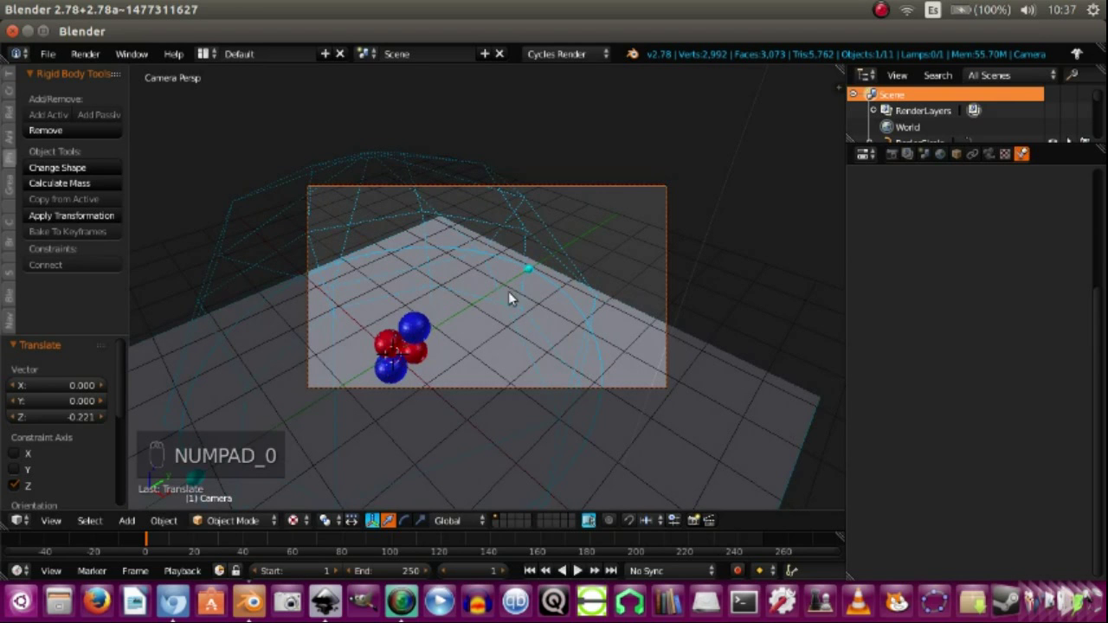
{"action": "key", "text": "shift+f"}
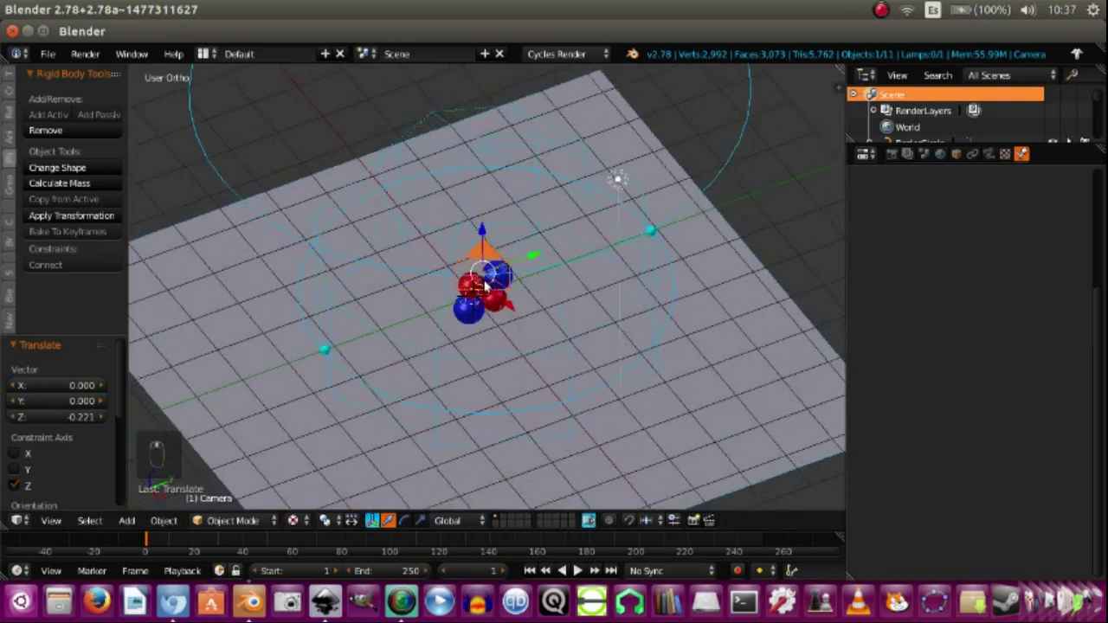
{"action": "middle_click", "coordinate": [413, 232]}
{"action": "left_click_drag", "start_coordinate": [408, 231], "coordinate": [382, 239]}
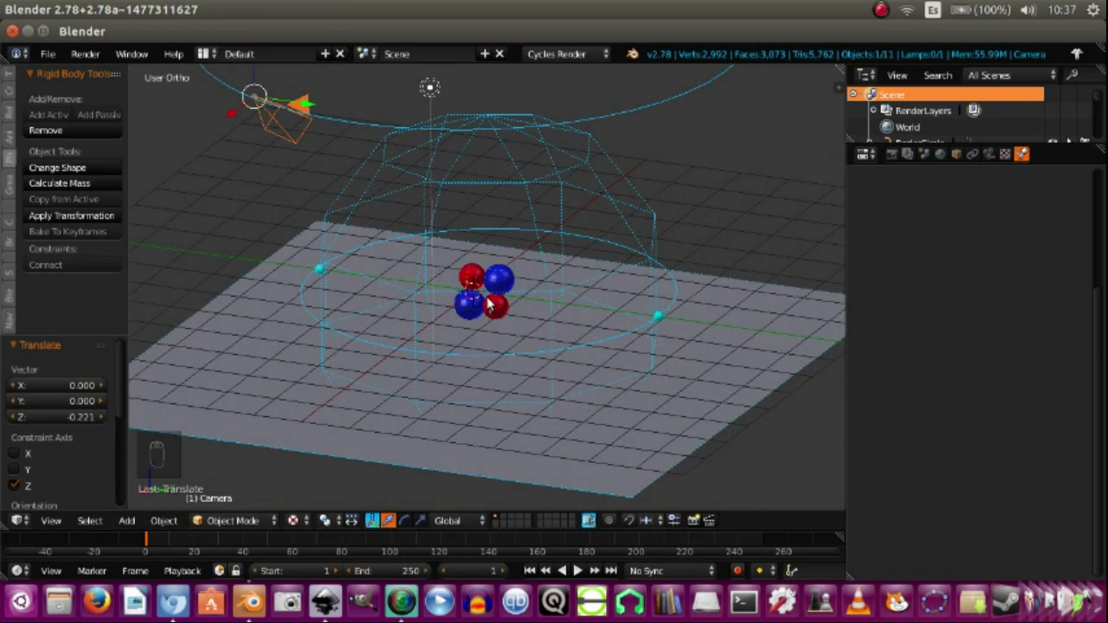
Add a Plain Axes empty and move it out to the side of the atom.
{"action": "key", "text": "shift+a"}
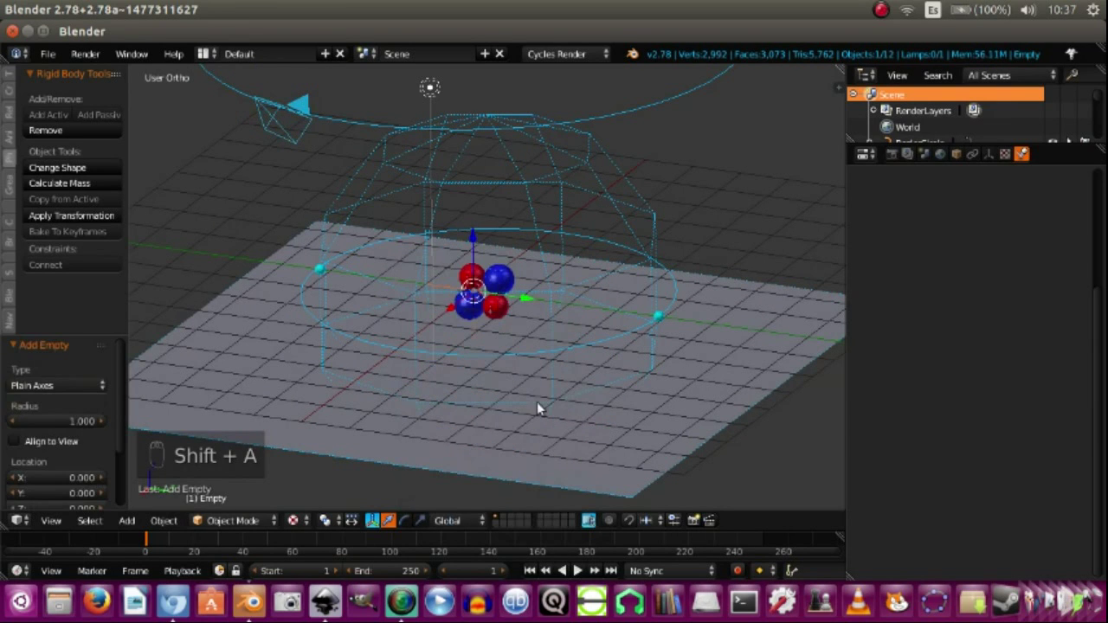
{"action": "left_click_drag", "start_coordinate": [490, 255], "coordinate": [454, 305]}
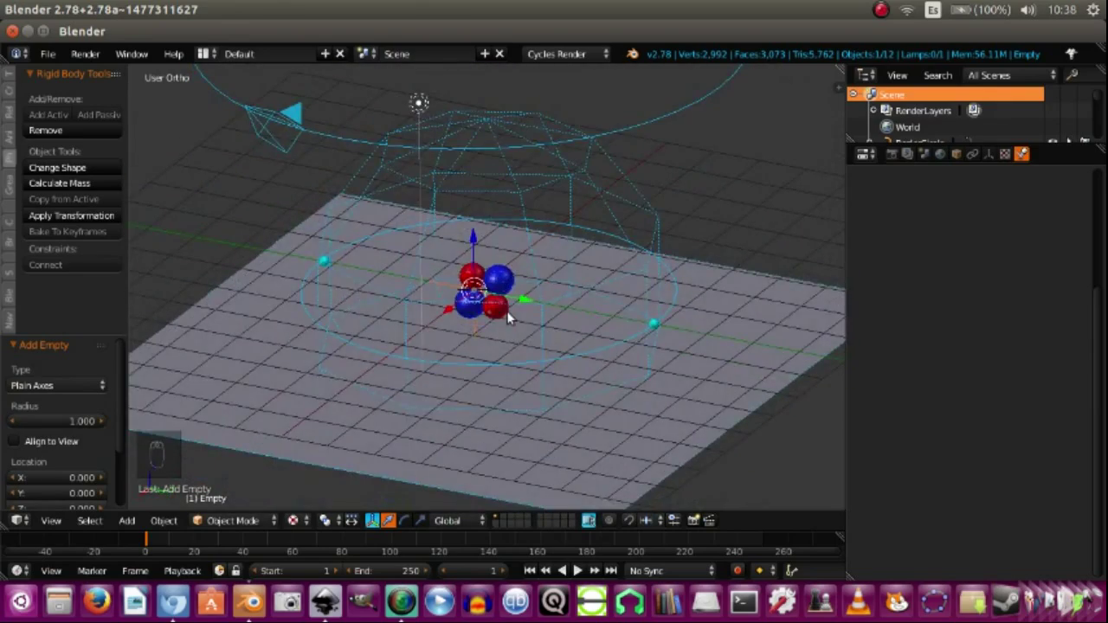
{"action": "middle_click", "coordinate": [511, 314]}
{"action": "left_click_drag", "start_coordinate": [497, 324], "coordinate": [529, 285]}
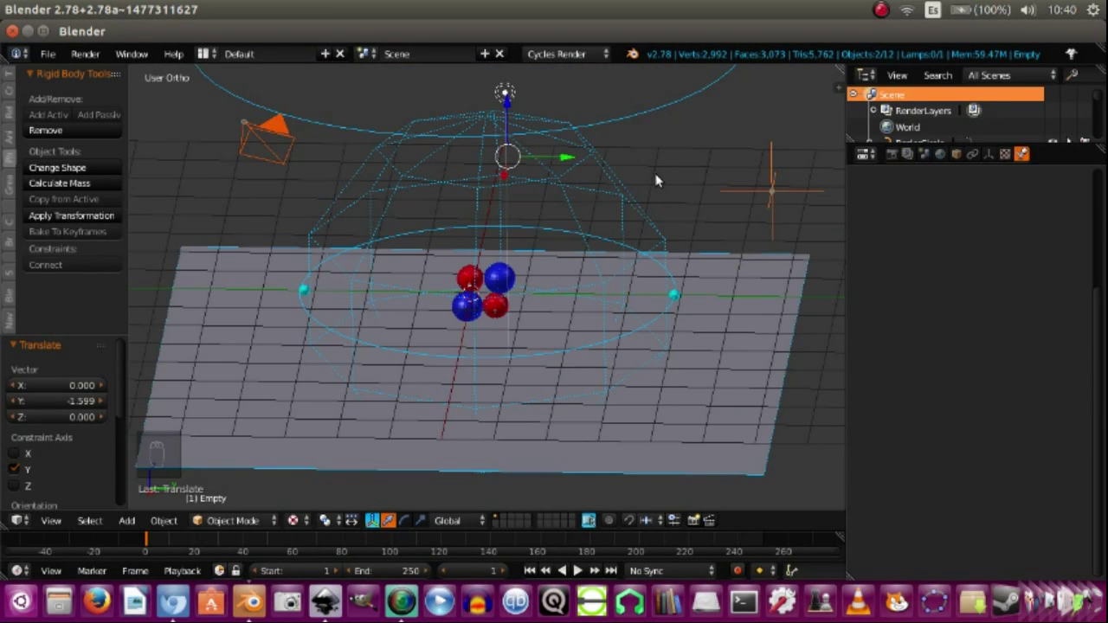
Give the camera a Track To constraint on the empty and shift the empty to adjust its aim.
{"action": "key", "text": "ctrl+t"}
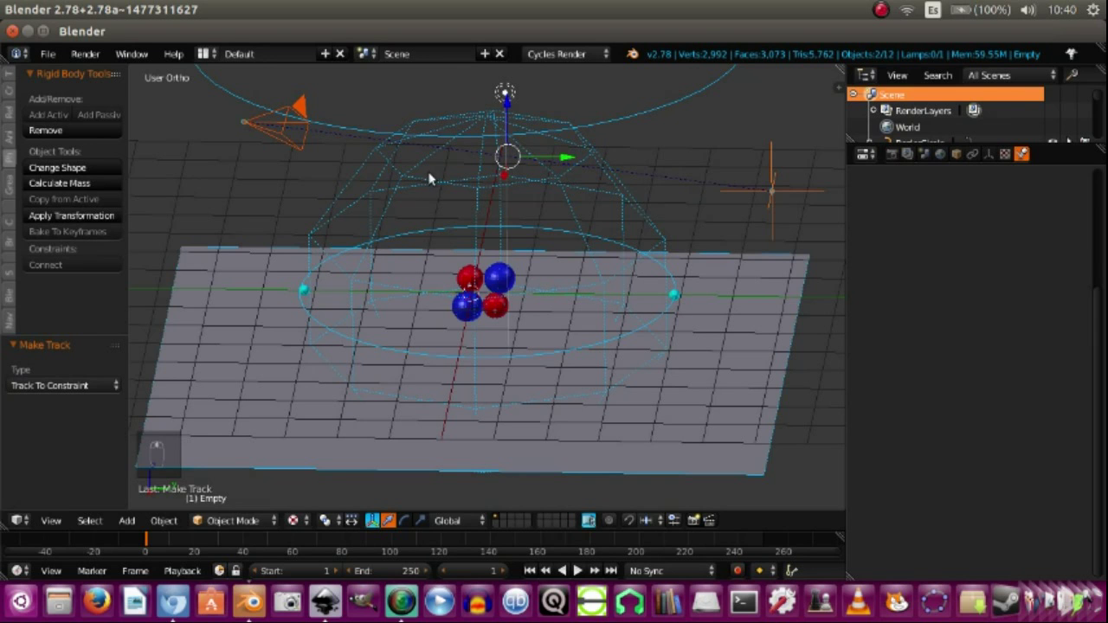
{"action": "left_click_drag", "start_coordinate": [777, 189], "coordinate": [486, 397]}
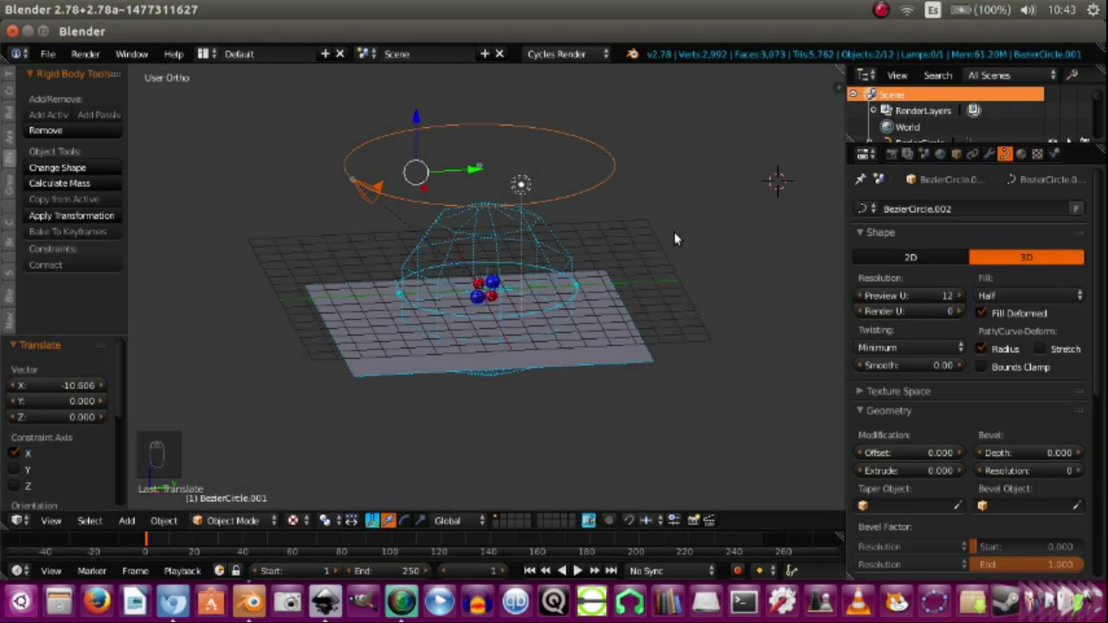
Parent the camera to the Bezier circle with Follow Path and check the motion through the camera.
{"action": "key", "text": "ctrl+p"}
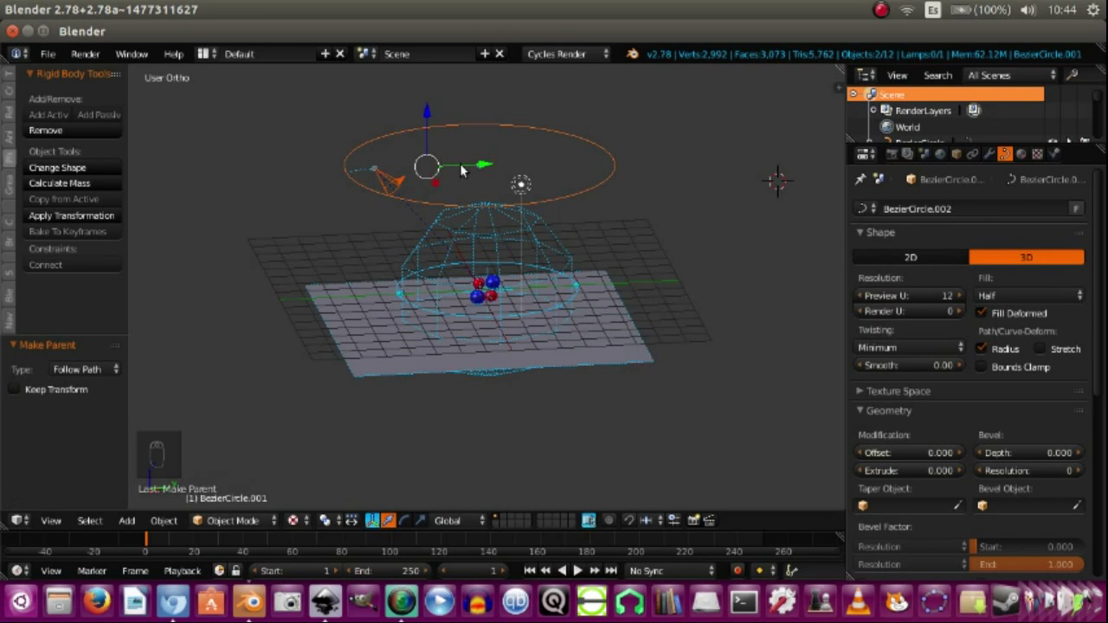
{"action": "key", "text": "a"}
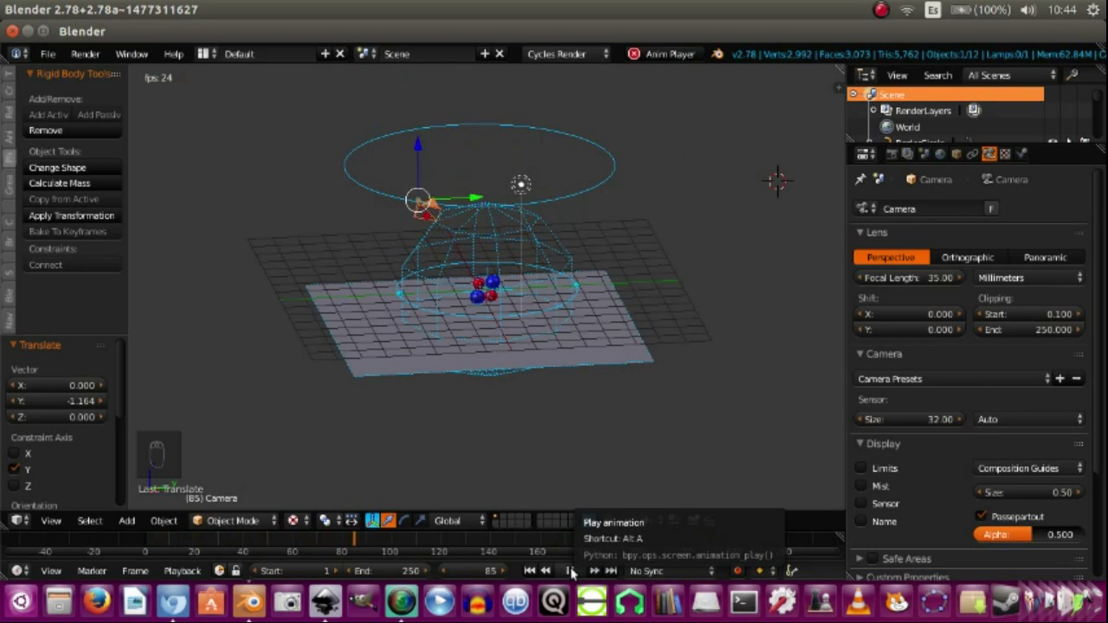
{"action": "right_click", "coordinate": [565, 414]}
{"action": "key", "text": "KP_0"}
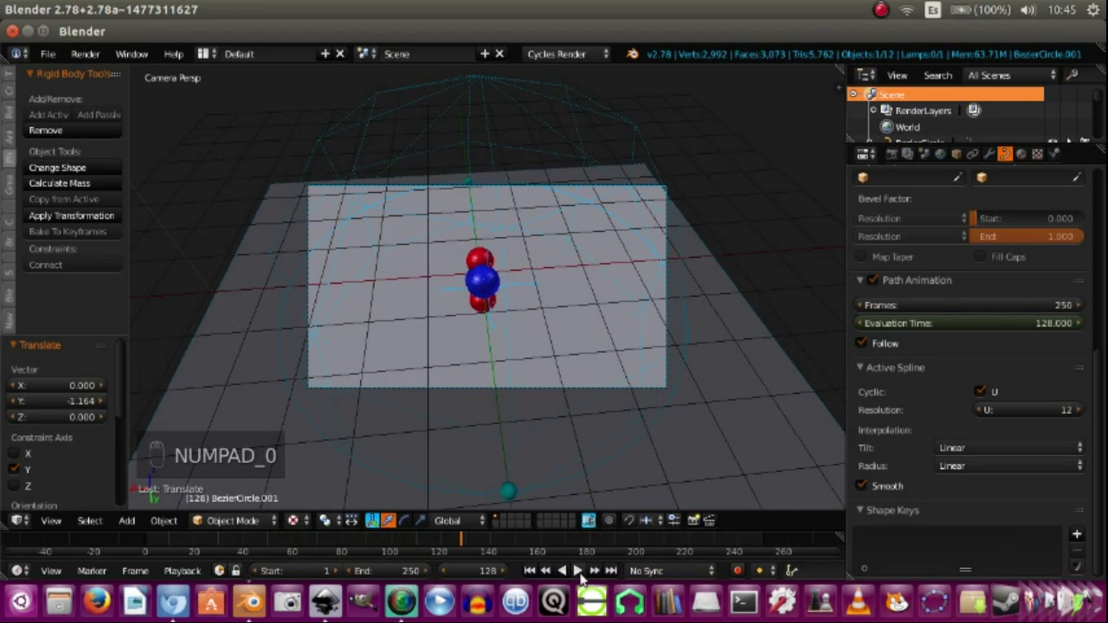
Enlarge the floor plane about 2.15 times while viewing from the camera.
{"action": "left_click_drag", "start_coordinate": [536, 568], "coordinate": [582, 569]}
{"action": "middle_click", "coordinate": [583, 569]}
{"action": "middle_click", "coordinate": [583, 569]}
{"action": "middle_click", "coordinate": [583, 569]}
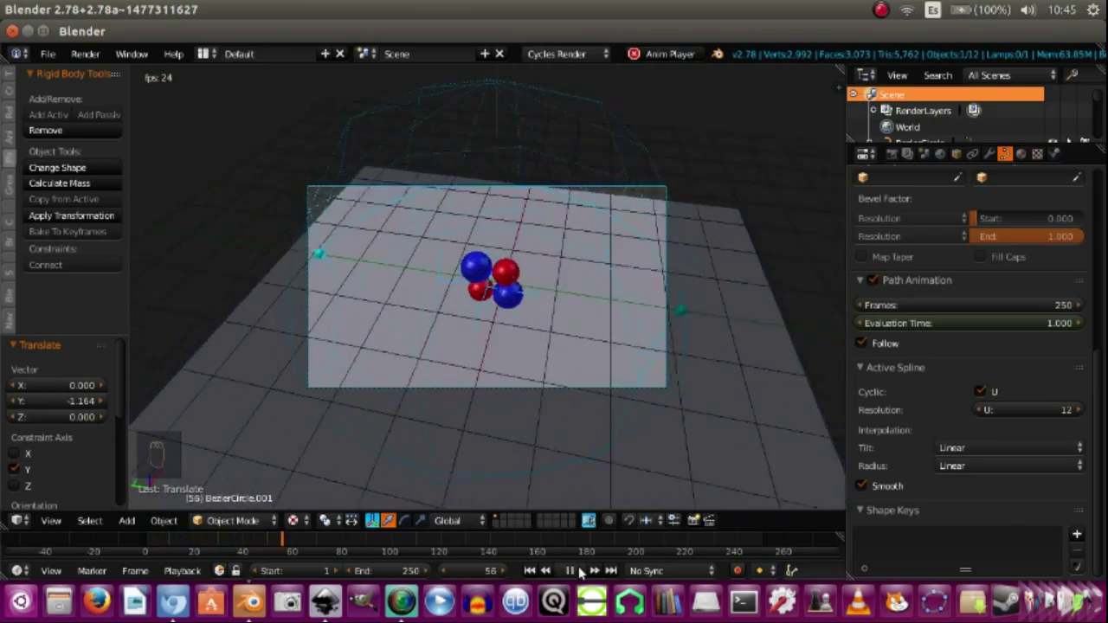
{"action": "left_click_drag", "start_coordinate": [583, 569], "coordinate": [583, 569]}
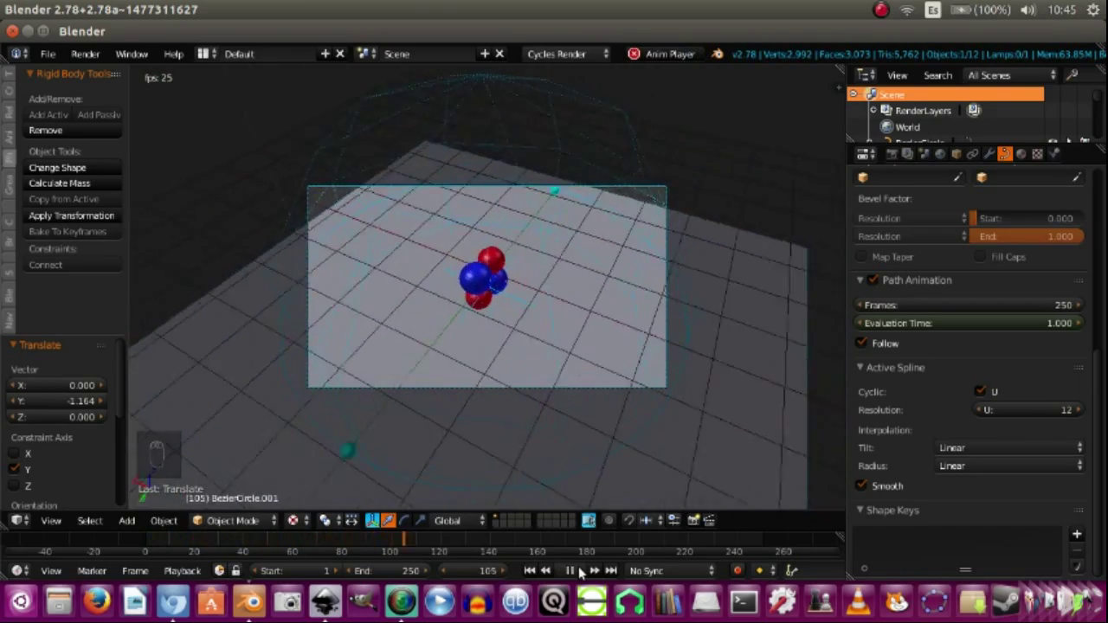
{"action": "middle_click", "coordinate": [582, 569]}
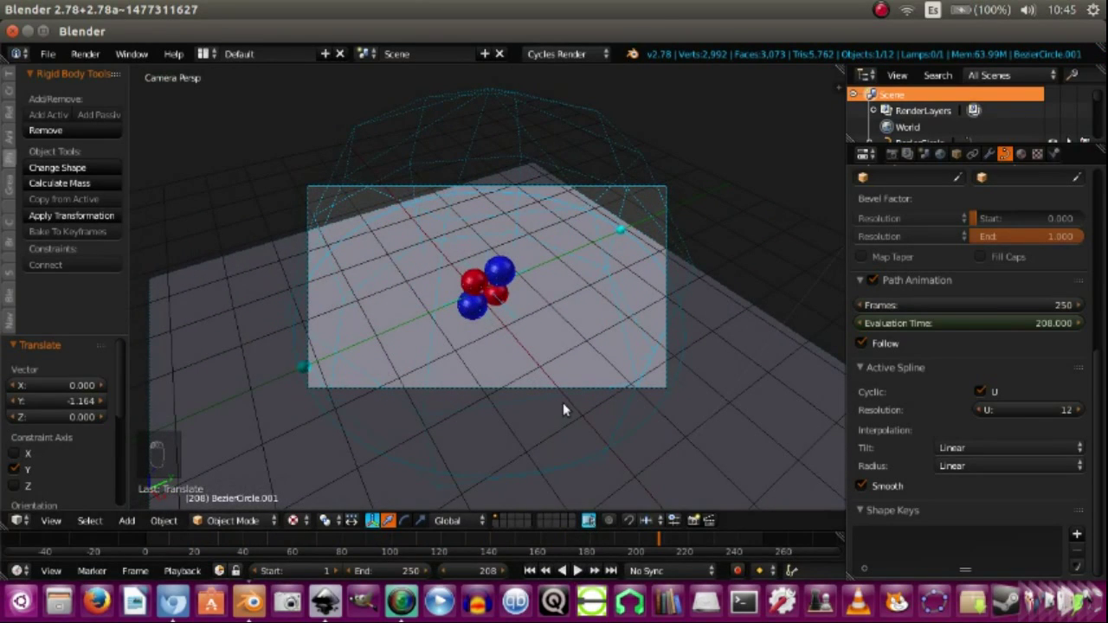
{"action": "middle_click", "coordinate": [566, 386]}
{"action": "middle_click", "coordinate": [566, 386]}
Scale the camera's circular path down and play the animation through the camera view.
{"action": "key", "text": "s"}
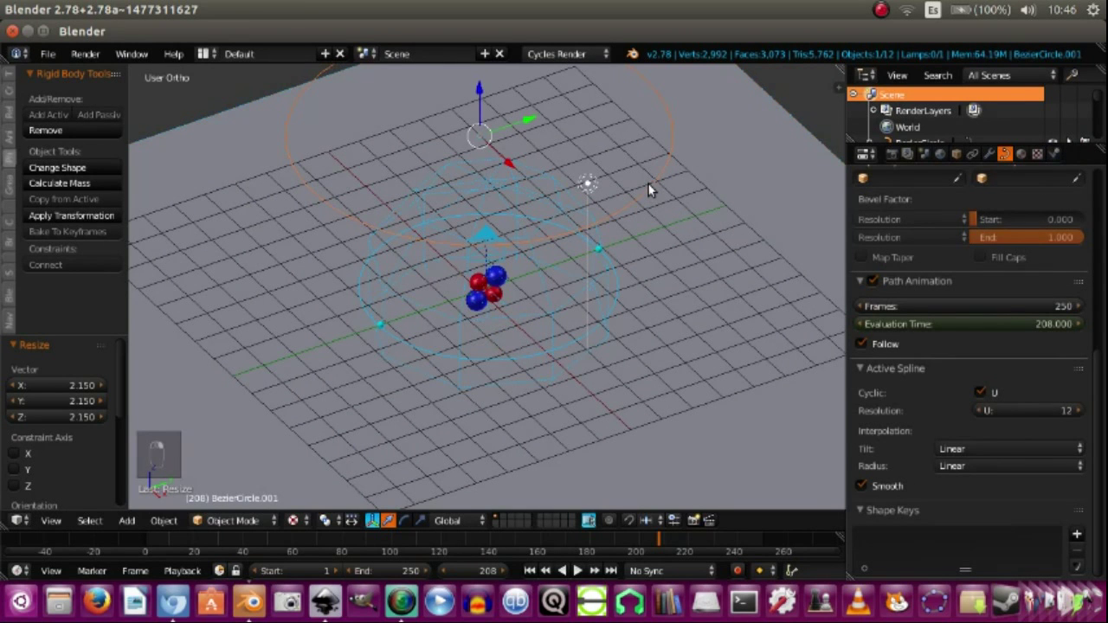
{"action": "key", "text": "s"}
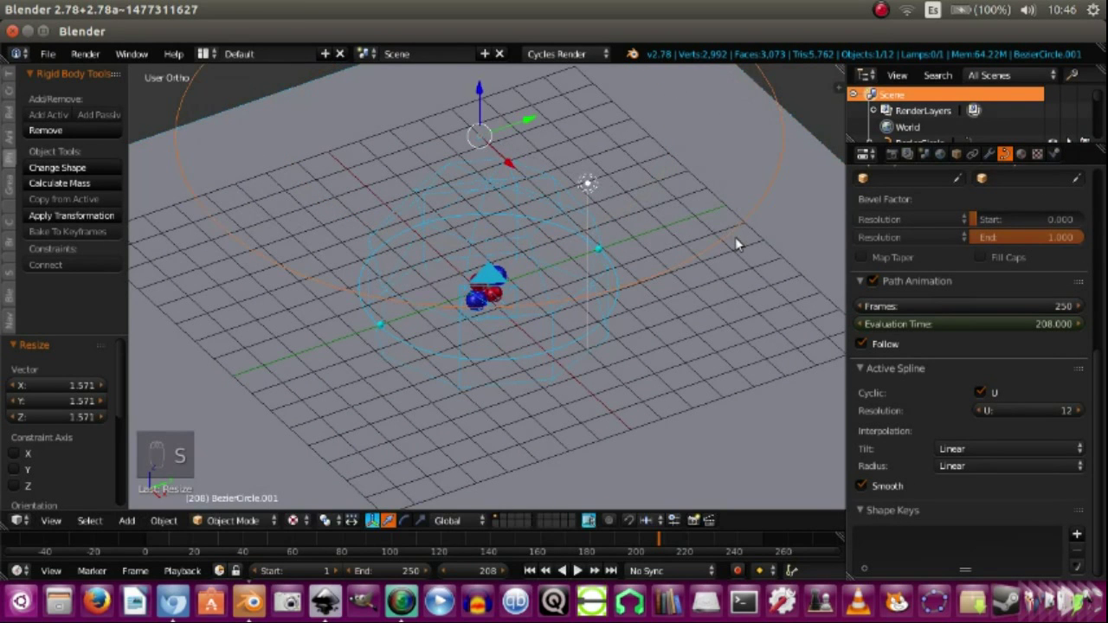
{"action": "key", "text": "KP_0"}
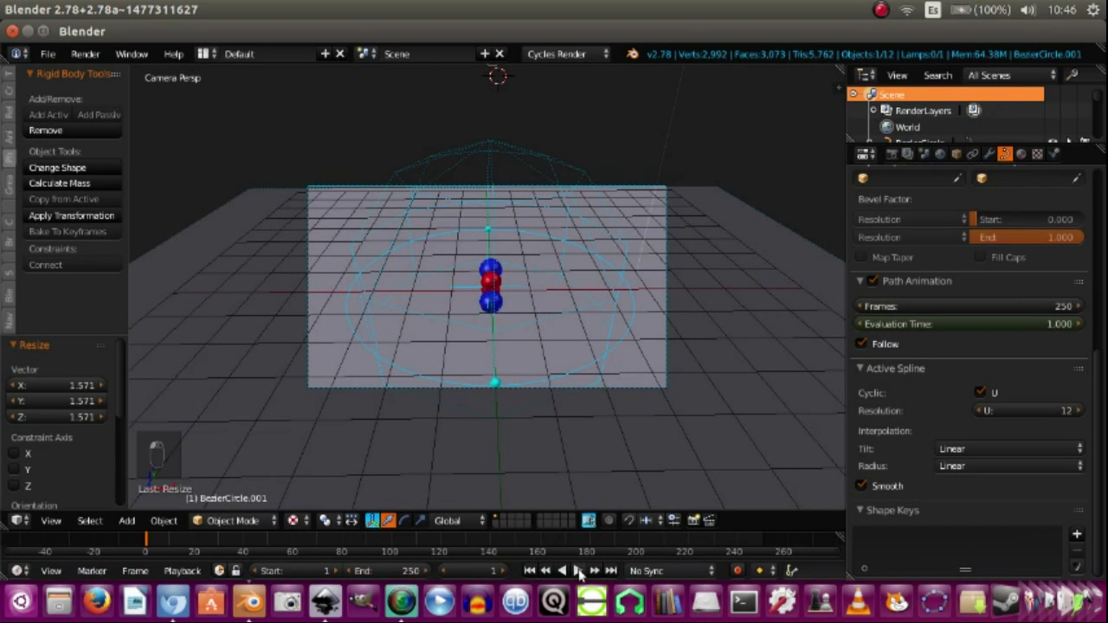
{"action": "left_click", "coordinate": [582, 571]}
{"action": "double_click", "coordinate": [583, 571]}
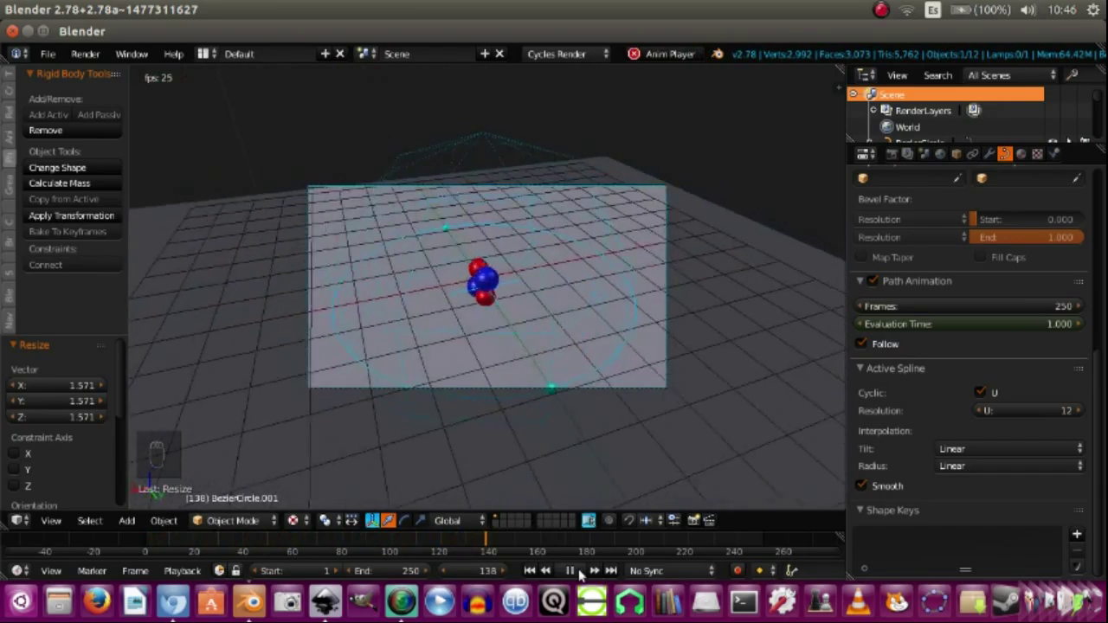
Set the world background to light grey, play the rendered preview and return to Solid shading.
{"action": "left_click_drag", "start_coordinate": [576, 571], "coordinate": [658, 384]}
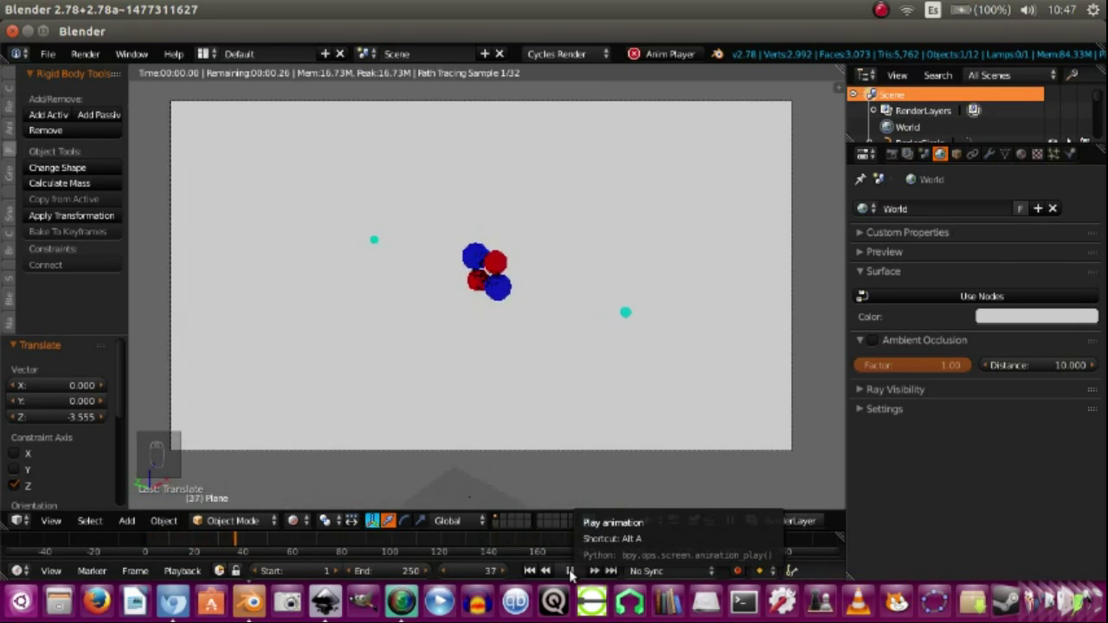
{"action": "left_click_drag", "start_coordinate": [573, 571], "coordinate": [892, 9]}
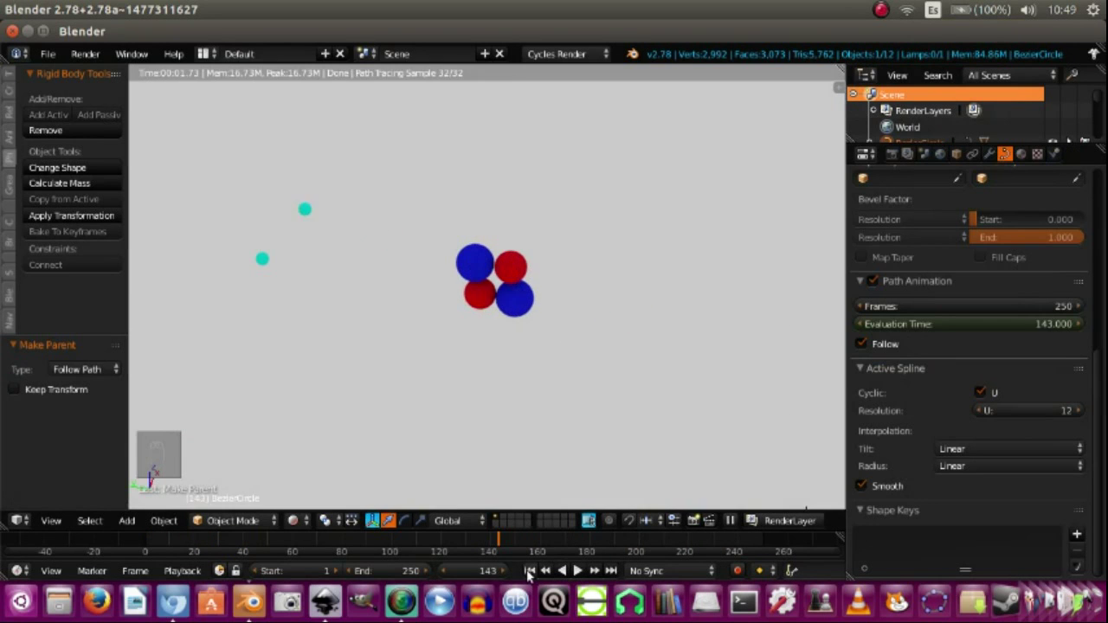
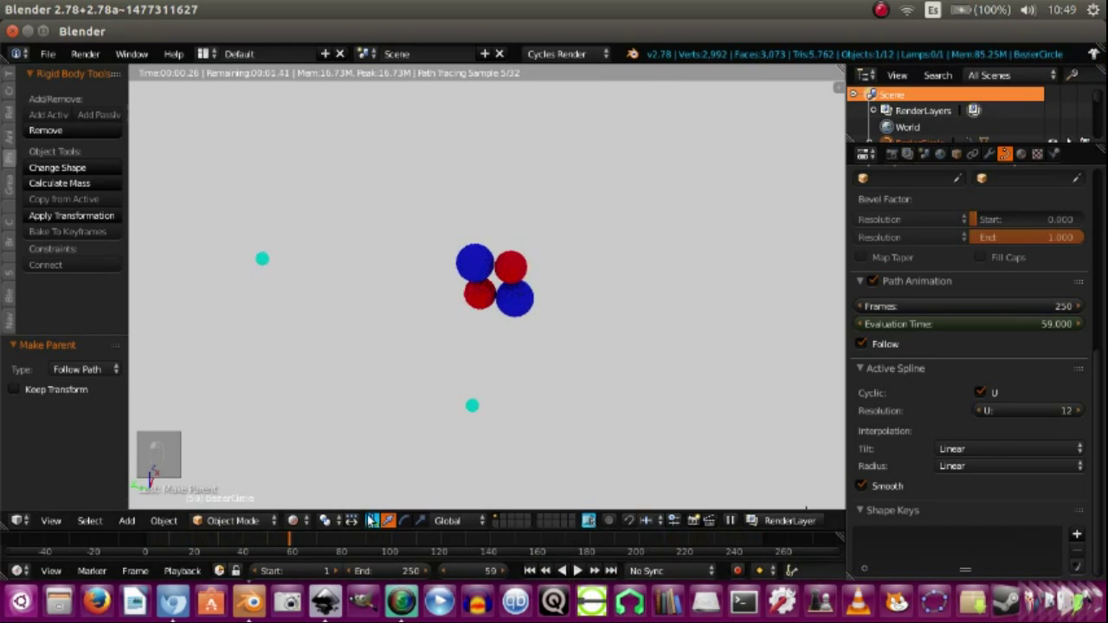
{"action": "left_click_drag", "start_coordinate": [331, 444], "coordinate": [581, 571]}
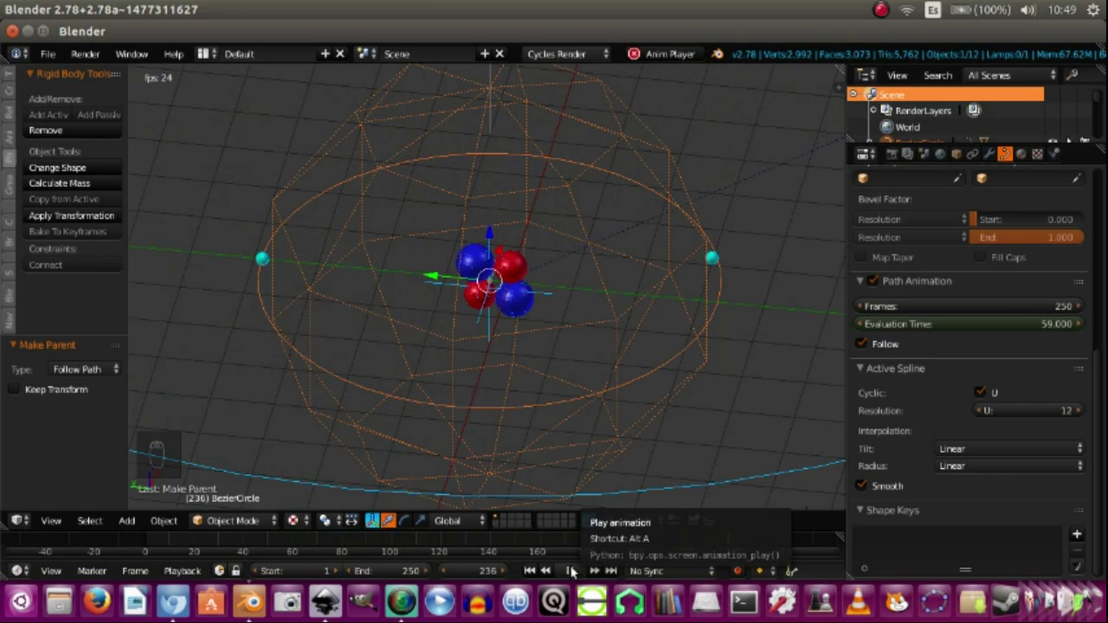
Give the electron spheres a green material and attach an electron to an extra rotated orbit ring.
{"action": "left_click", "coordinate": [320, 519]}
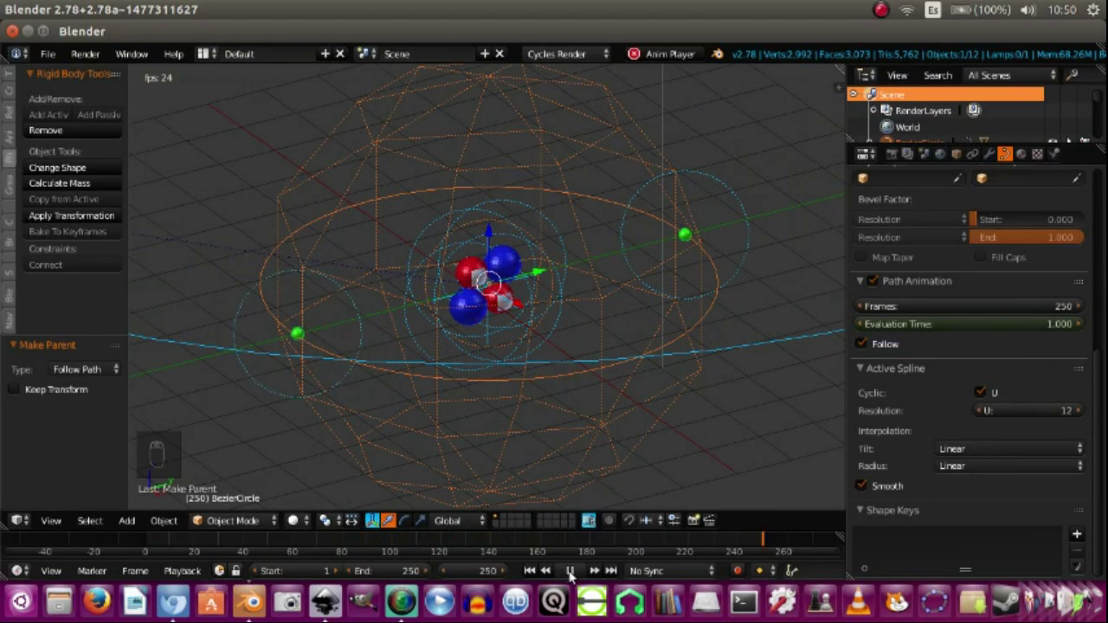
{"action": "left_click_drag", "start_coordinate": [573, 572], "coordinate": [690, 237]}
{"action": "left_click_drag", "start_coordinate": [690, 238], "coordinate": [724, 303]}
{"action": "key", "text": "ctrl+p"}
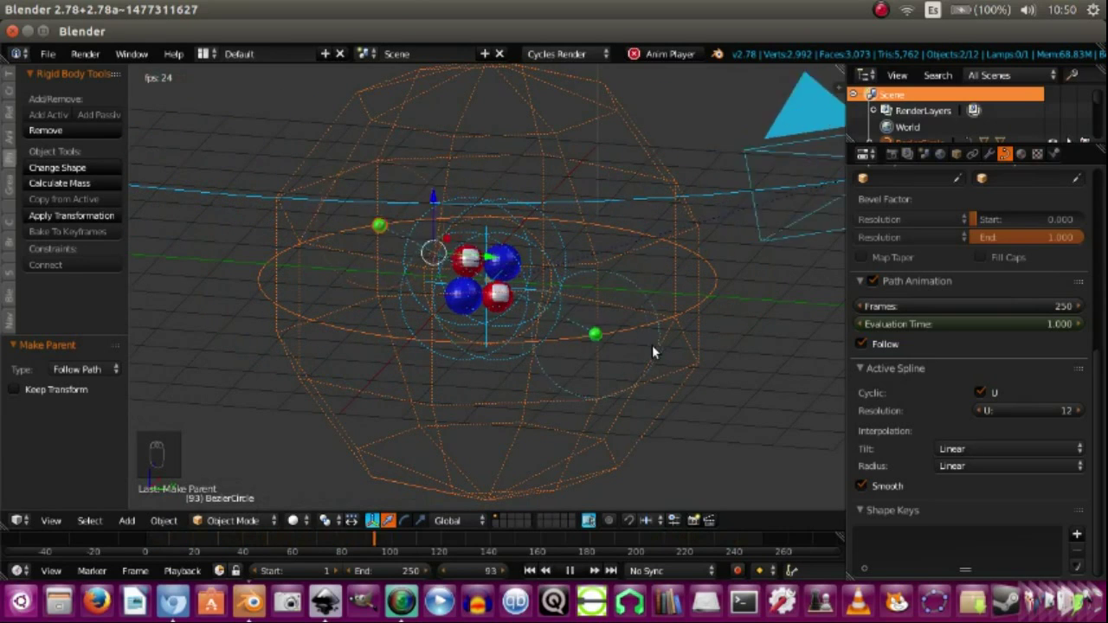
{"action": "left_click_drag", "start_coordinate": [656, 348], "coordinate": [654, 381]}
Check the orbiting green electrons from camera, side and top views.
{"action": "key", "text": "KP_0"}
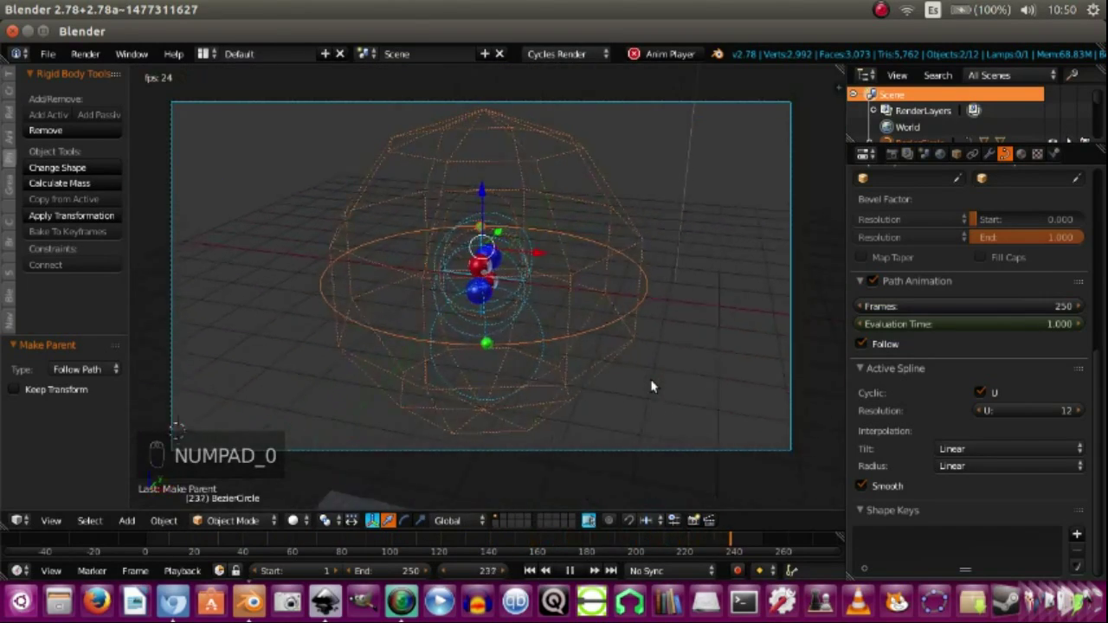
{"action": "key", "text": "KP_3"}
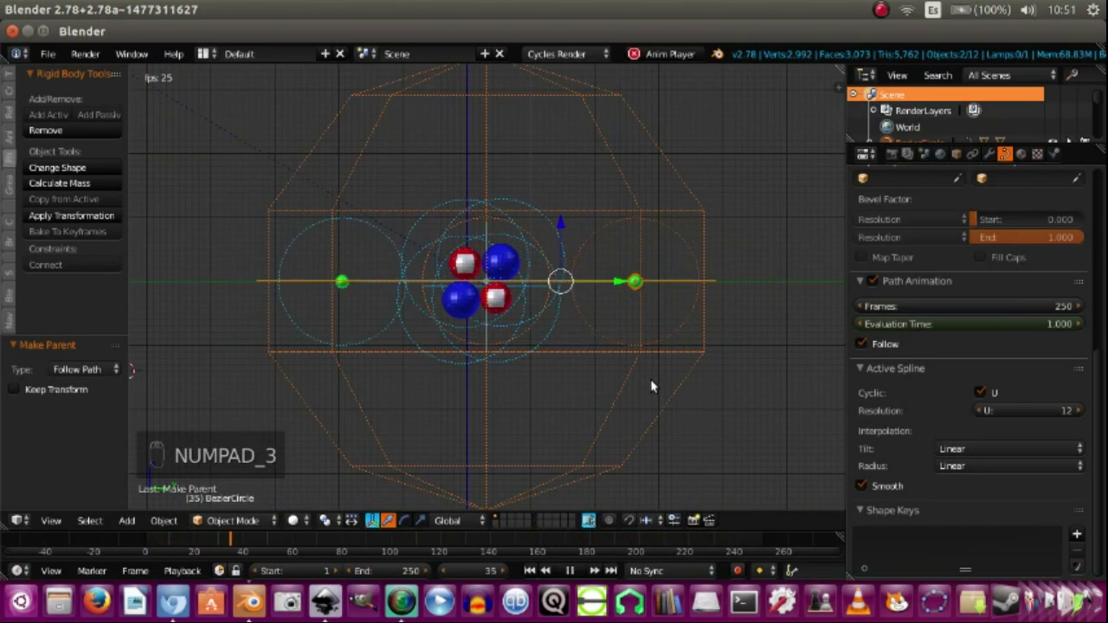
{"action": "key", "text": "KP_7"}
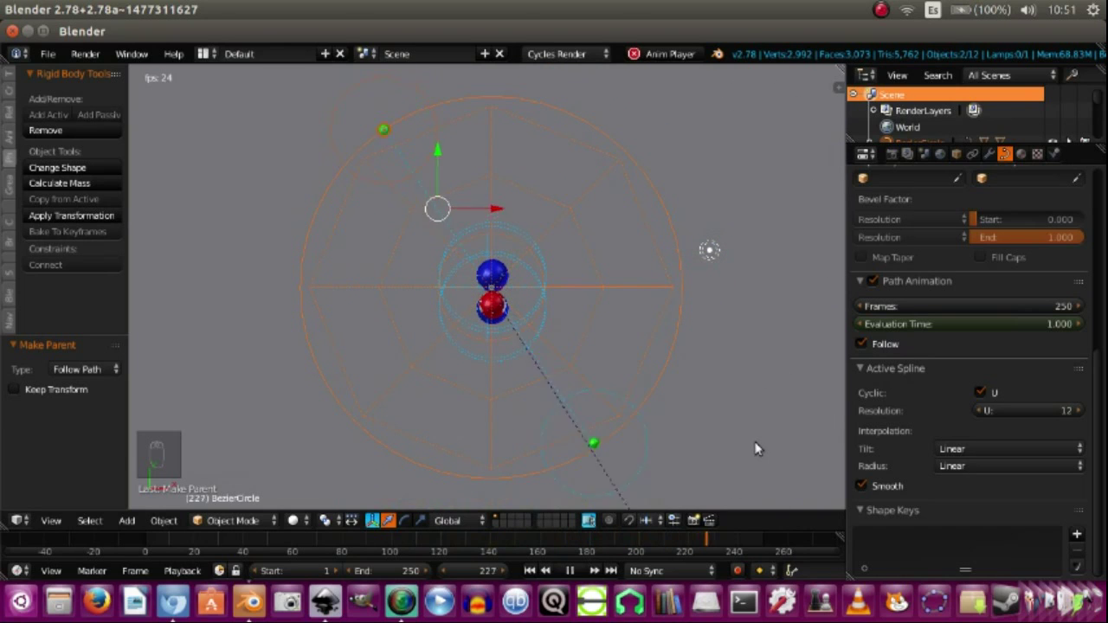
{"action": "left_click_drag", "start_coordinate": [709, 421], "coordinate": [660, 357]}
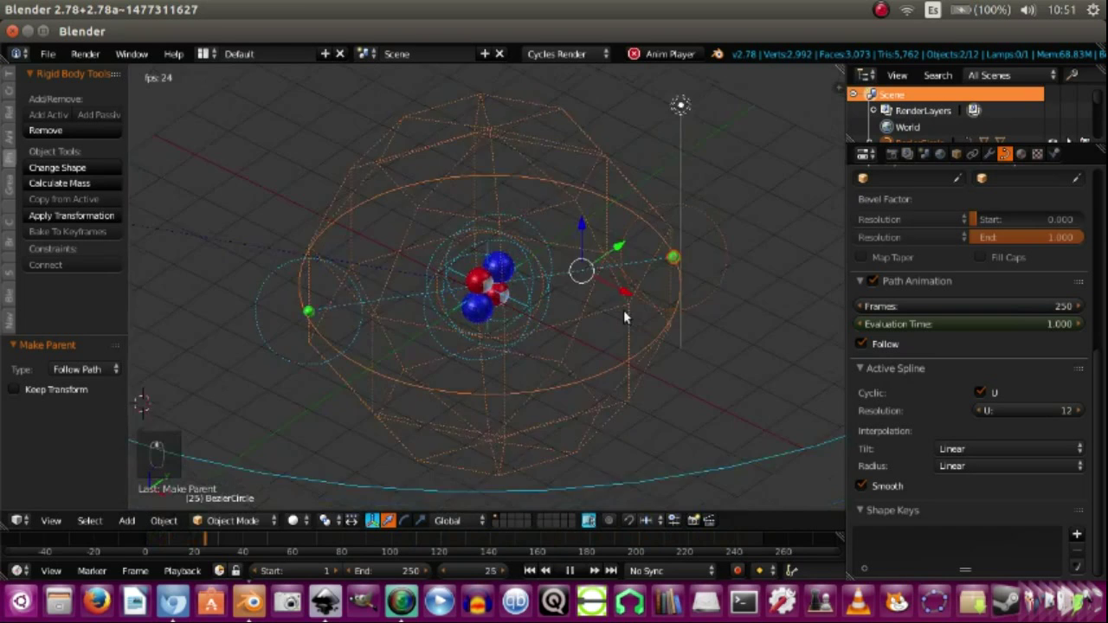